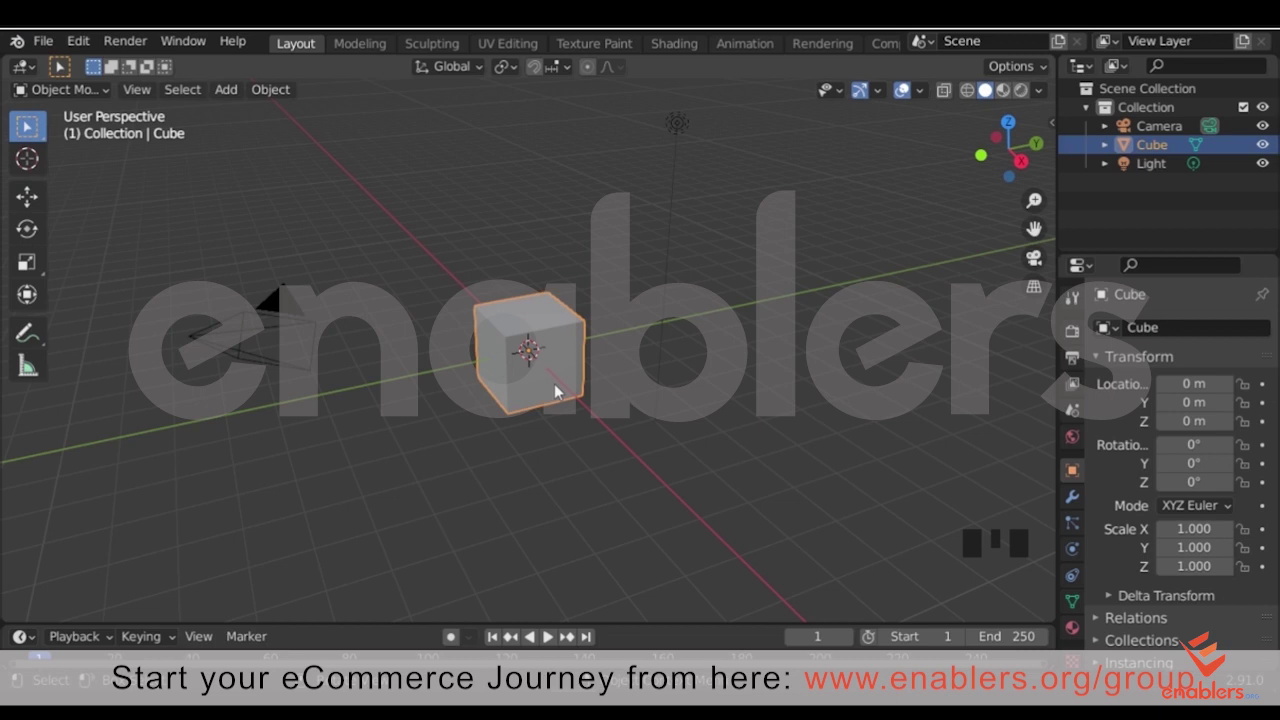
Delete the default cube, hide the camera and light, and level the view along the ground
{"action": "key", "text": "Delete"}
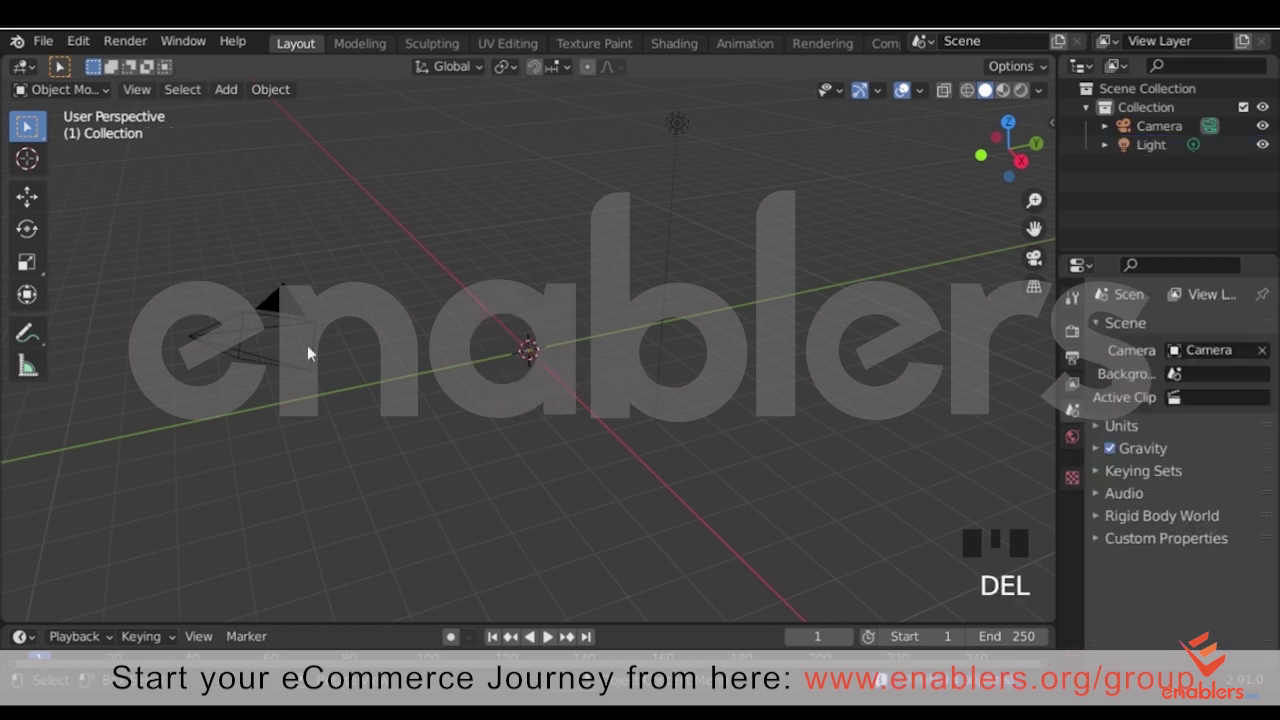
{"action": "left_click", "coordinate": [1271, 134]}
{"action": "left_click", "coordinate": [1273, 155]}
{"action": "left_click_drag", "start_coordinate": [858, 262], "coordinate": [218, 142]}
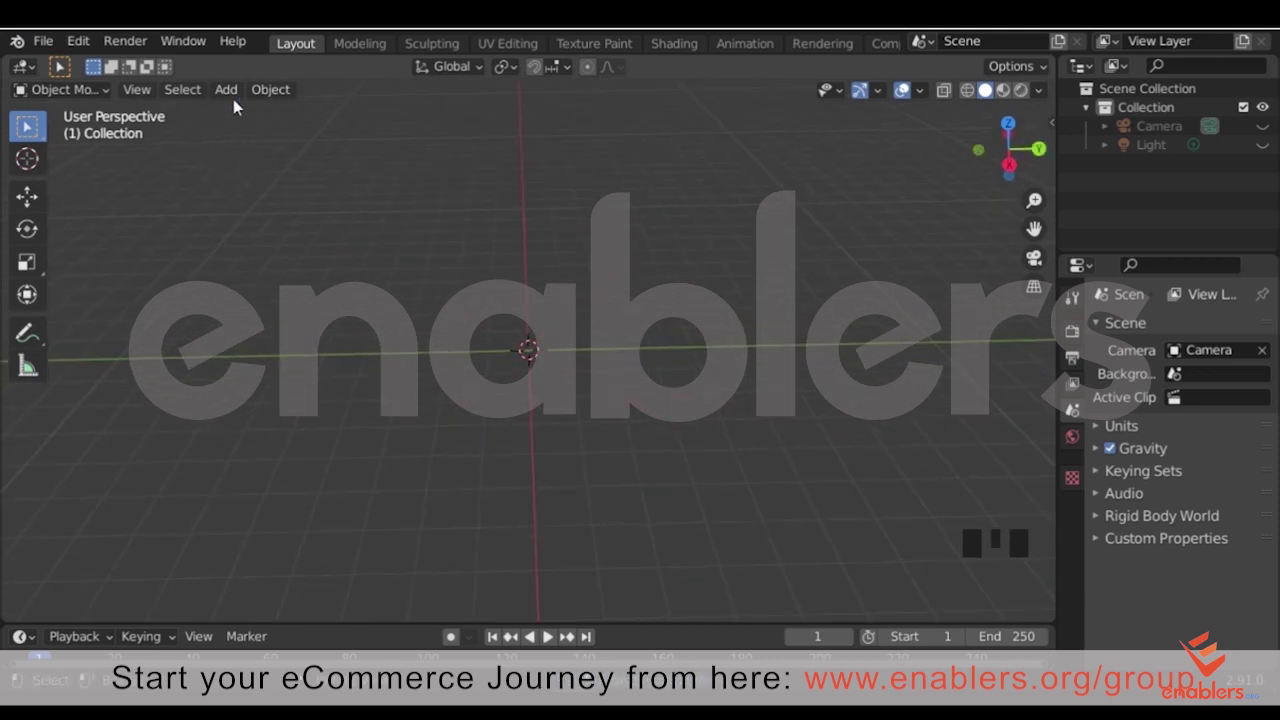
Add a cylinder and stretch it along Z into a tall, thin vertical column
{"action": "left_click_drag", "start_coordinate": [236, 93], "coordinate": [636, 254]}
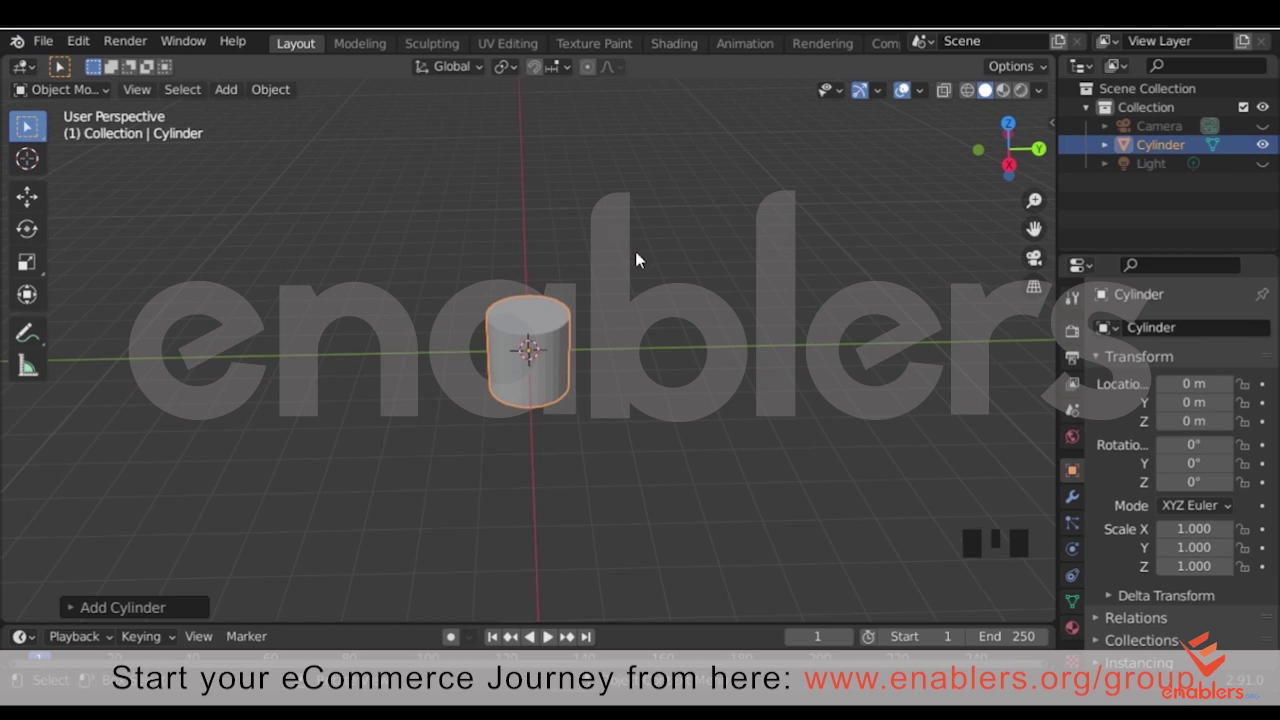
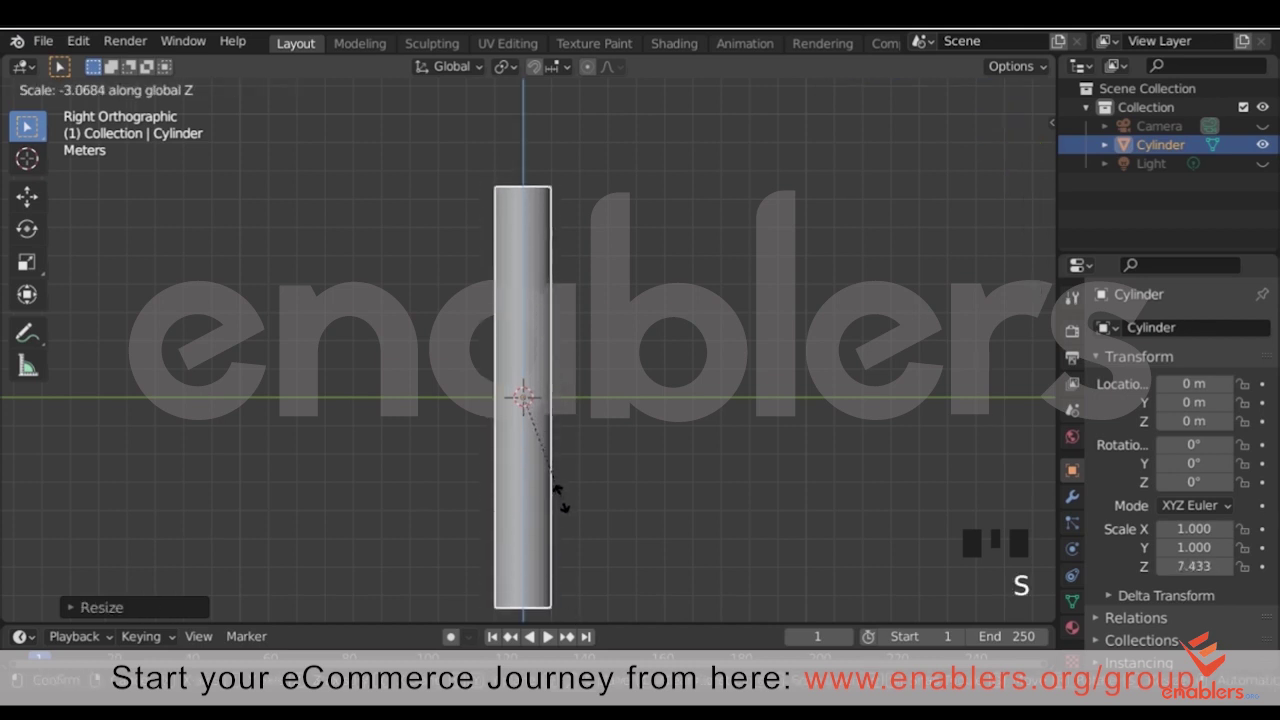
{"action": "scroll", "scroll_direction": "down", "scroll_amount": 3}
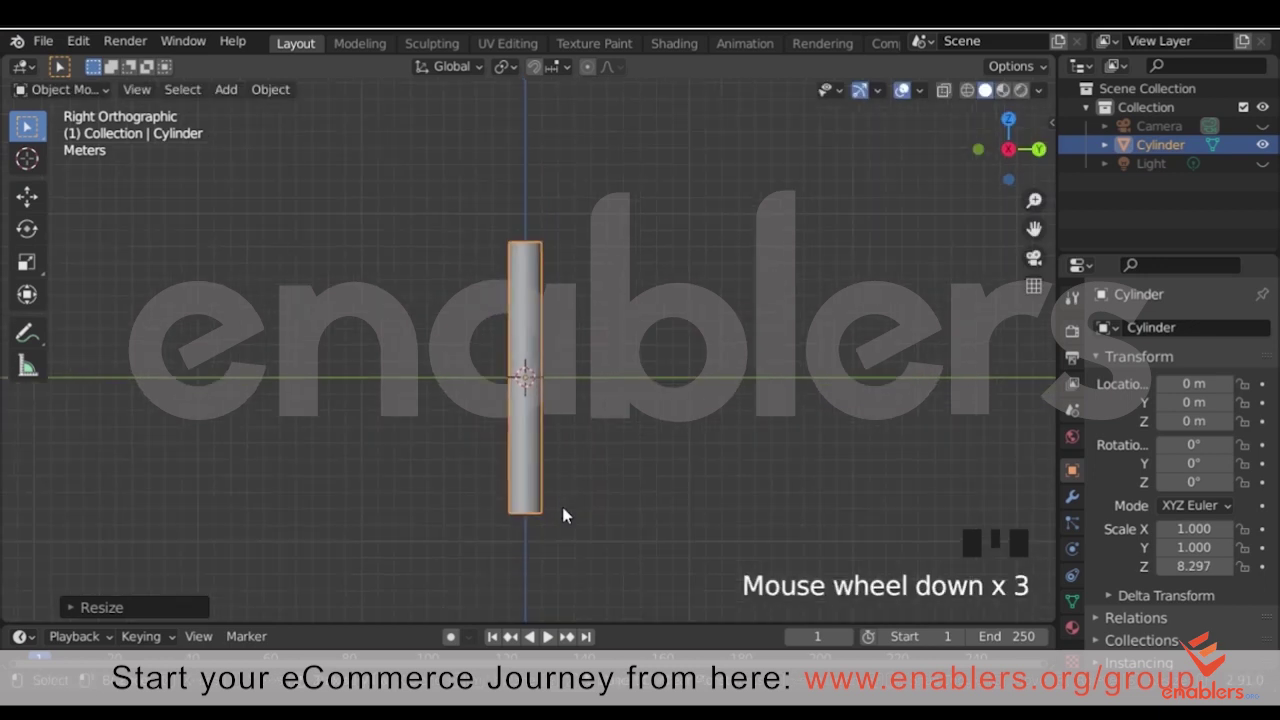
{"action": "key", "text": "s"}
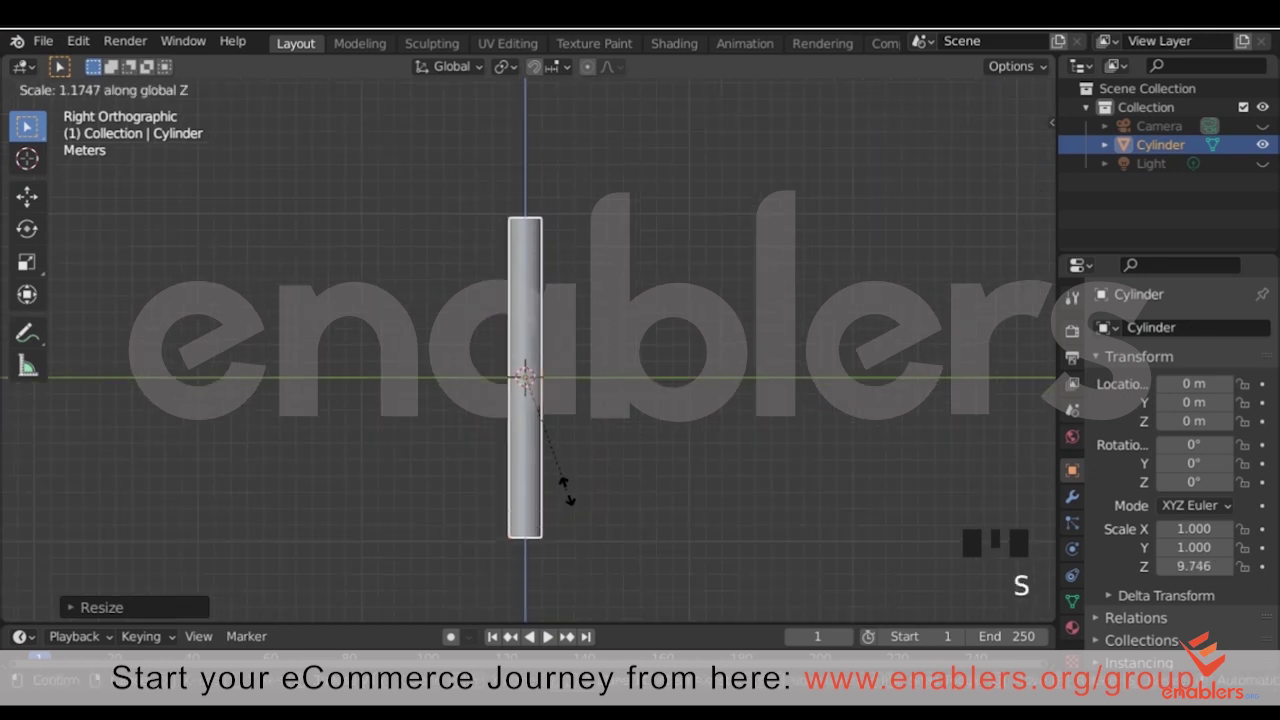
{"action": "left_click", "coordinate": [626, 497]}
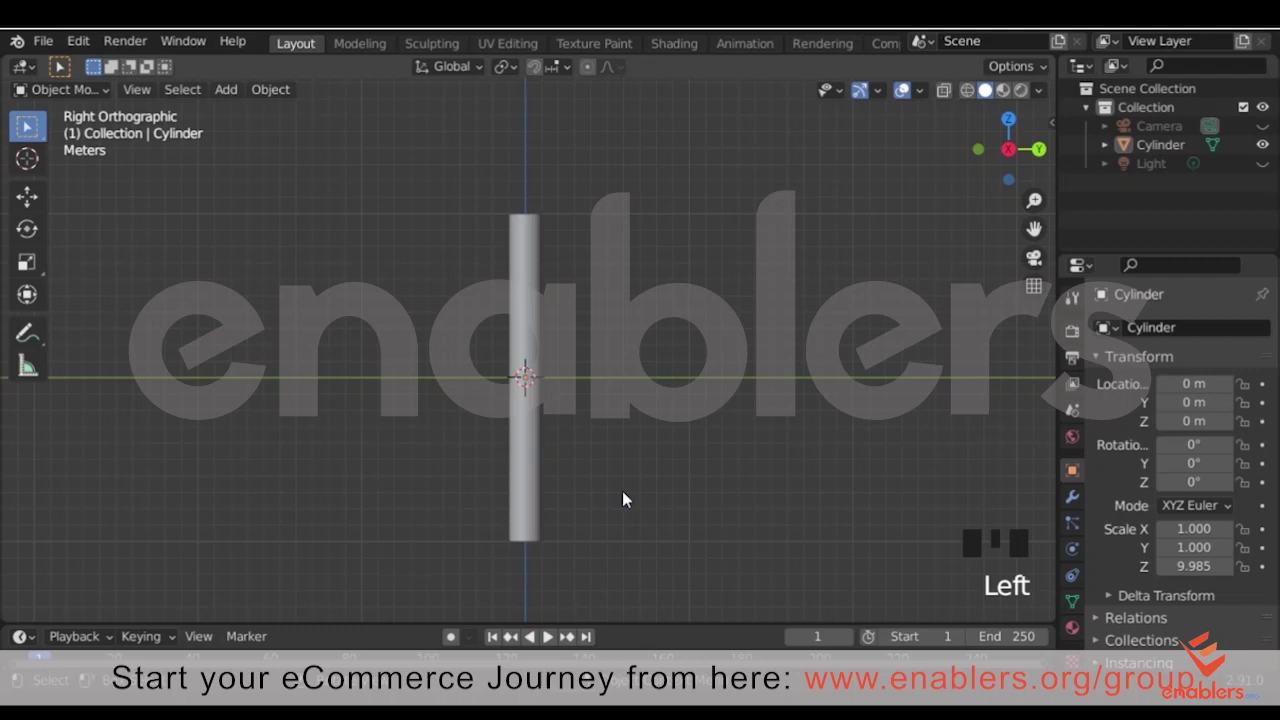
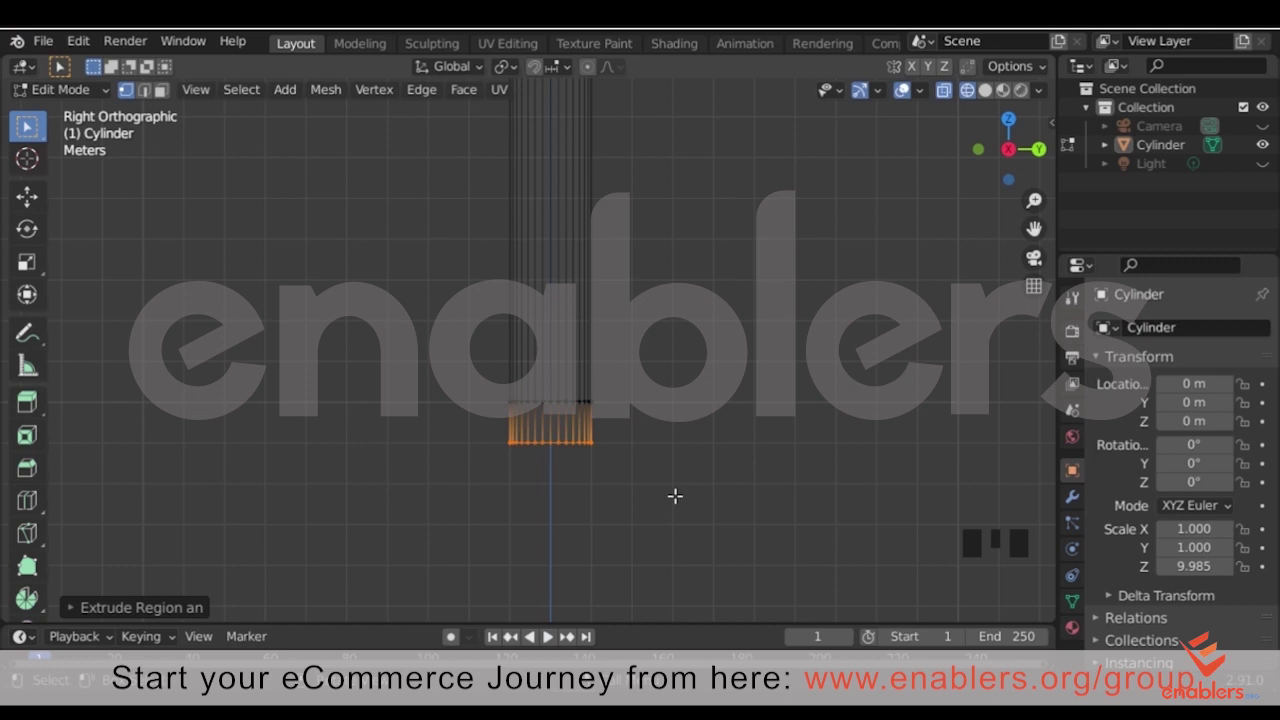
Extrude the column's bottom faces downward twice and widen the lower ring into a flare
{"action": "key", "text": "e"}
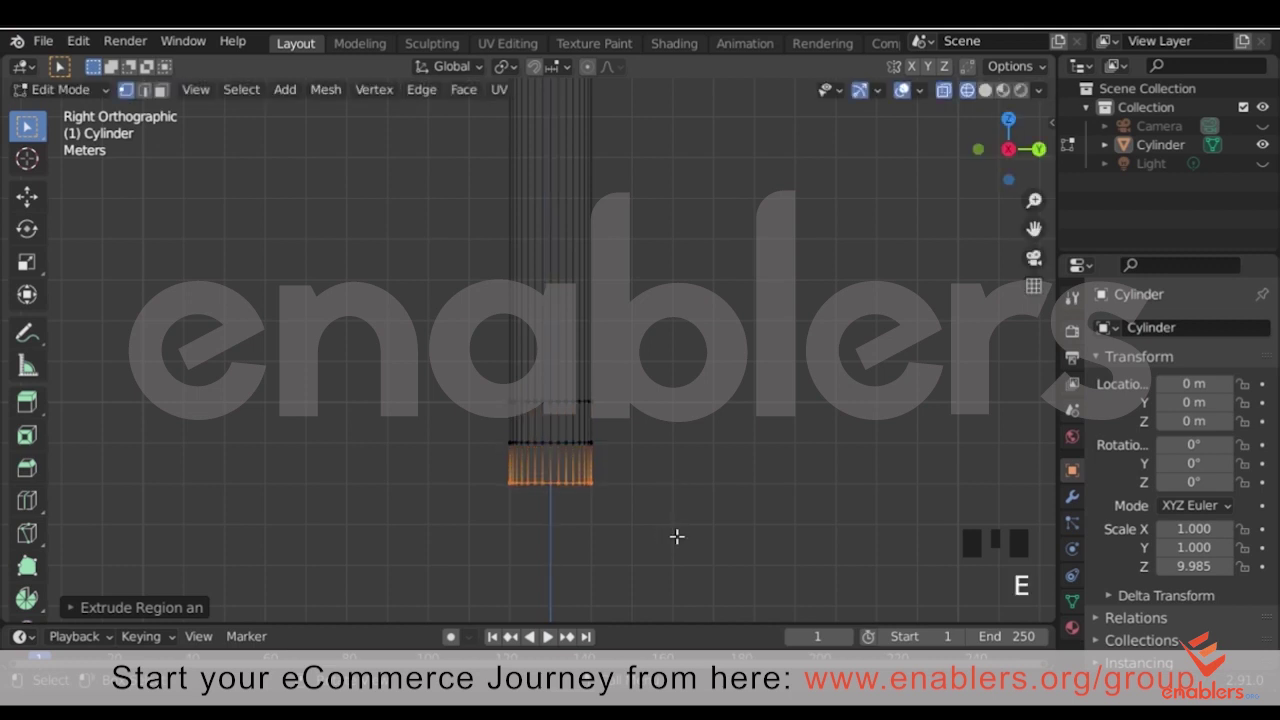
{"action": "scroll", "scroll_direction": "down", "scroll_amount": 3}
{"action": "left_click_drag", "start_coordinate": [543, 638], "coordinate": [543, 638]}
{"action": "key", "text": "e"}
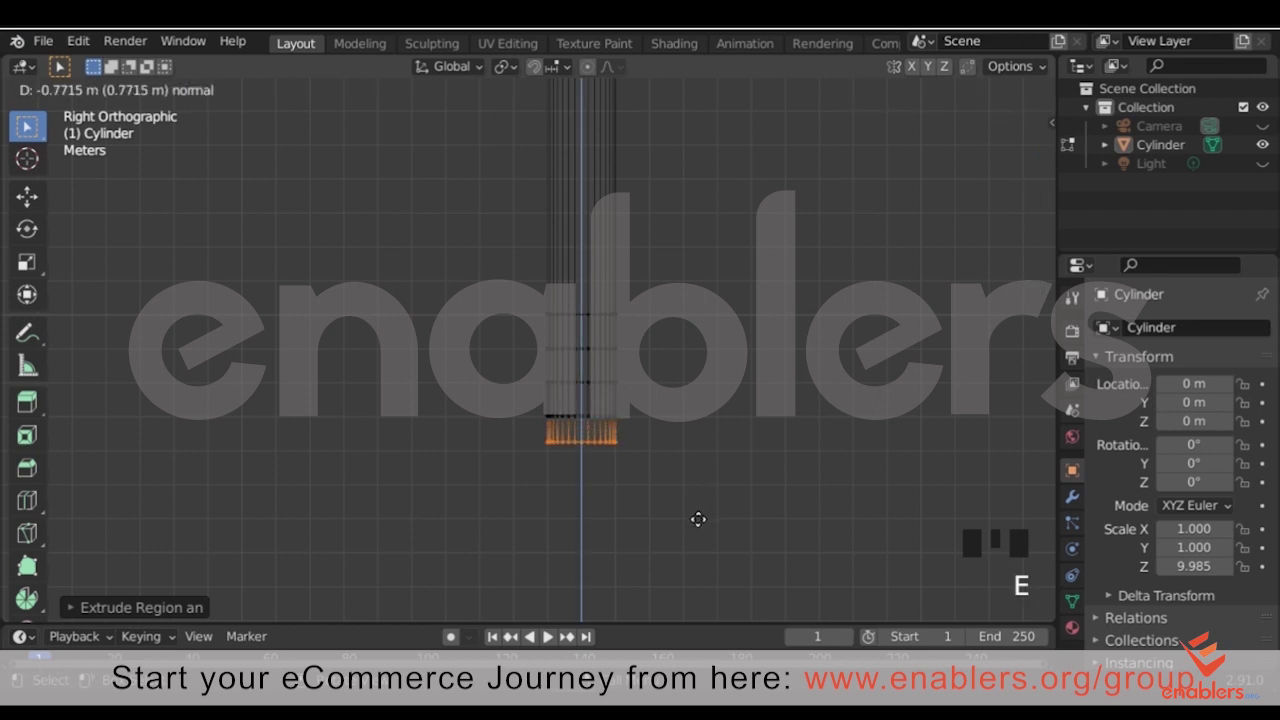
{"action": "left_click", "coordinate": [543, 638]}
{"action": "left_click", "coordinate": [544, 638]}
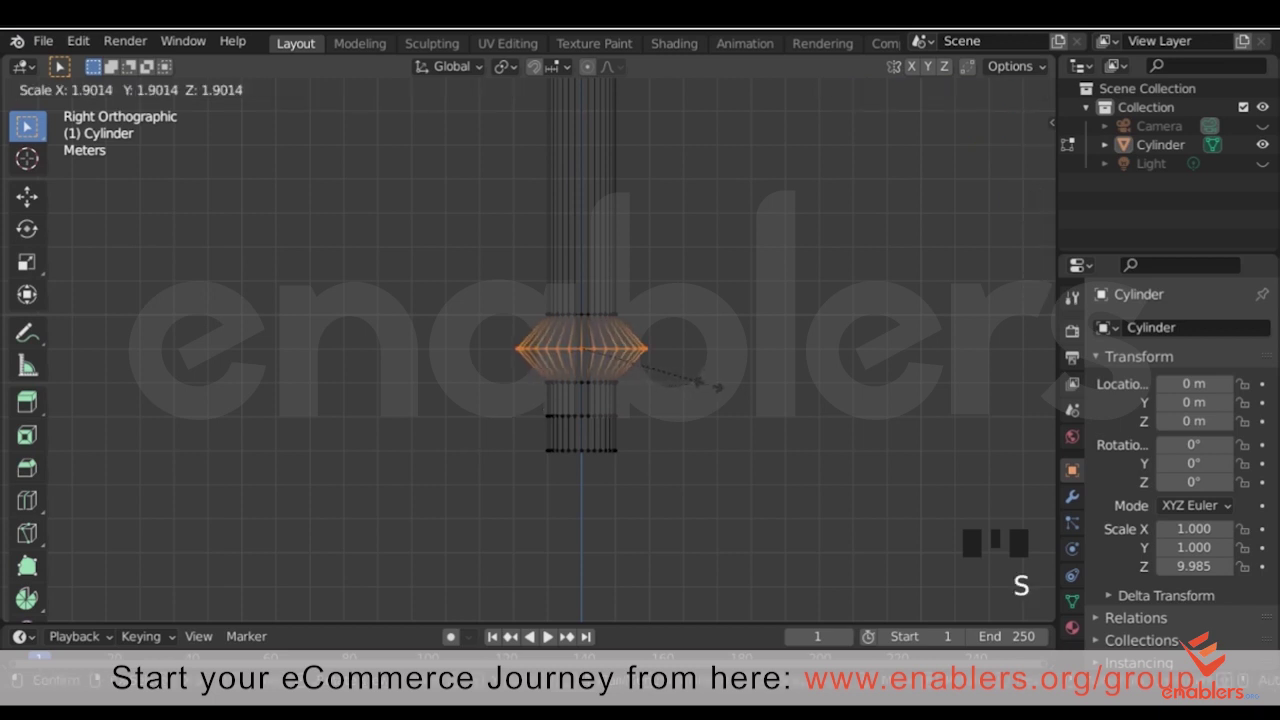
{"action": "left_click", "coordinate": [543, 638]}
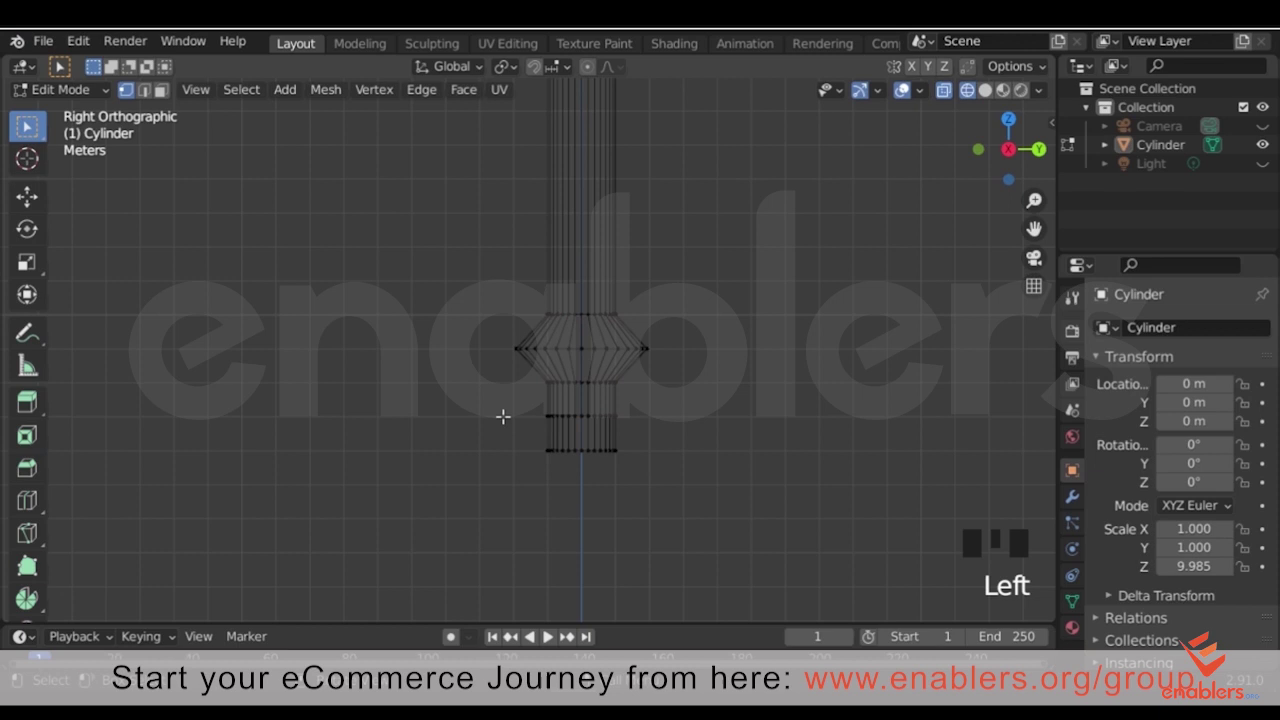
{"action": "left_click", "coordinate": [544, 638]}
{"action": "key", "text": "s"}
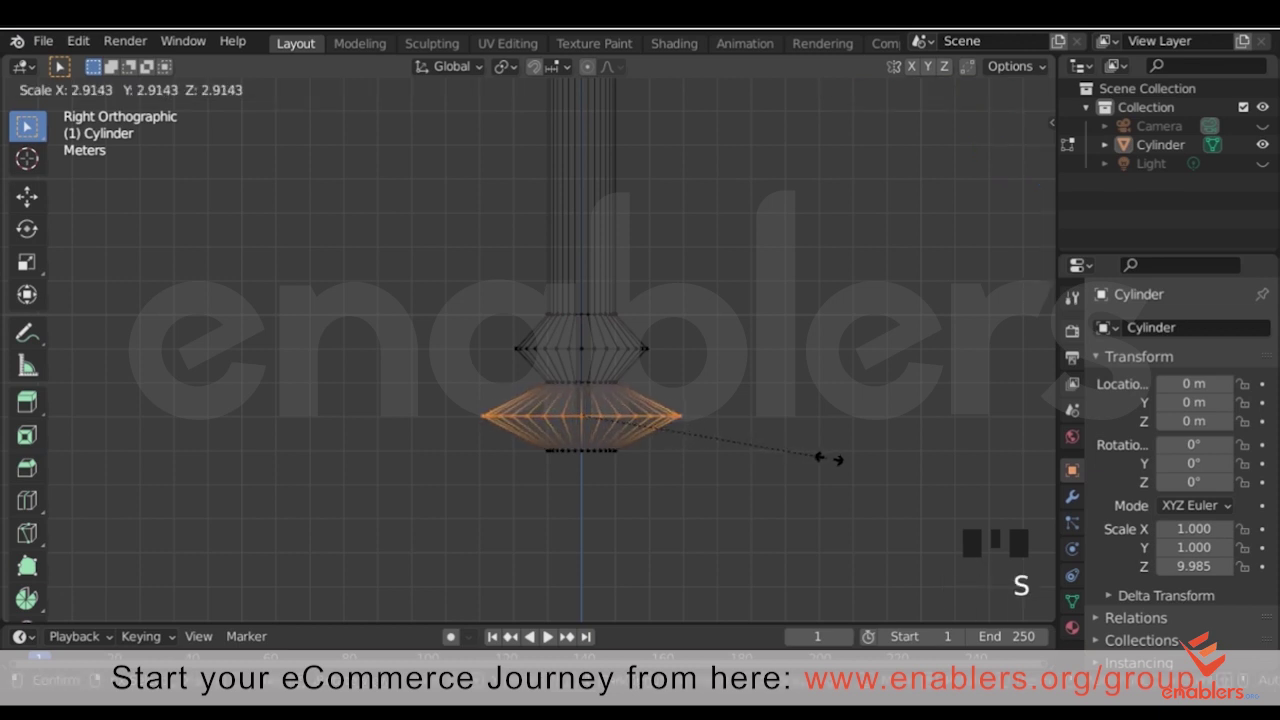
{"action": "left_click", "coordinate": [544, 638]}
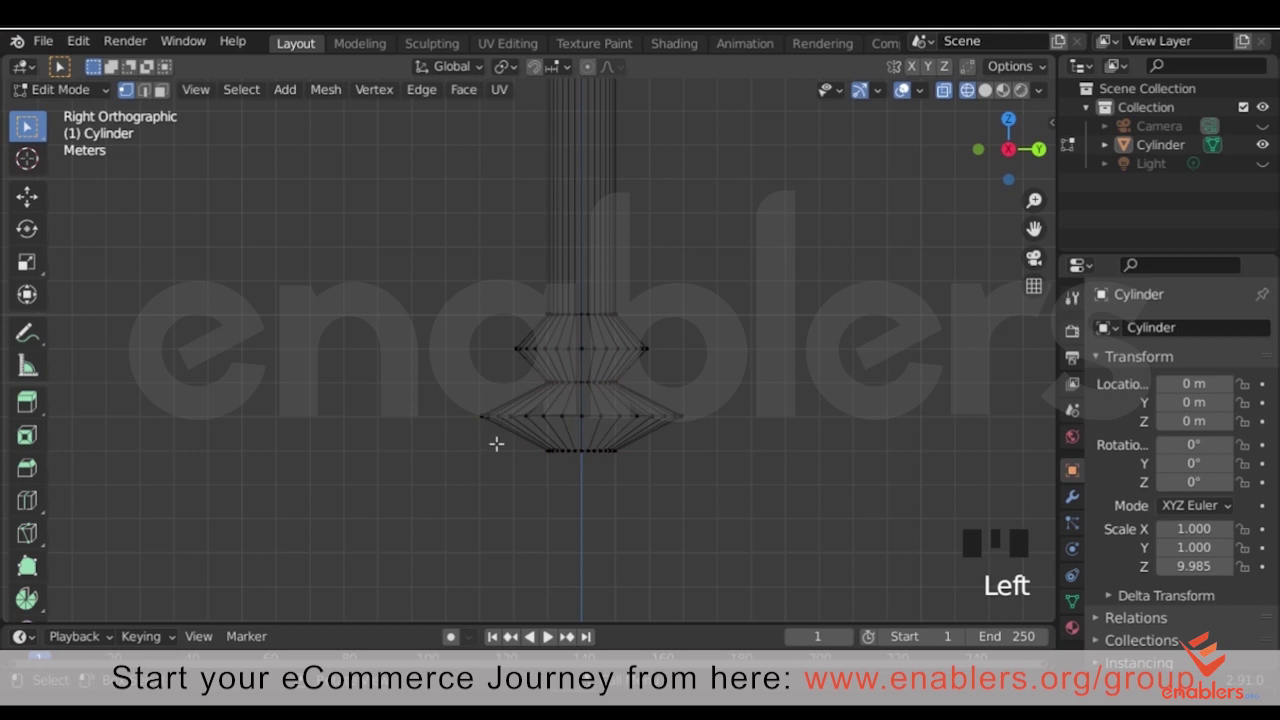
Extrude the base bottom down again and widen the new ring into a broad tier
{"action": "left_click", "coordinate": [543, 638]}
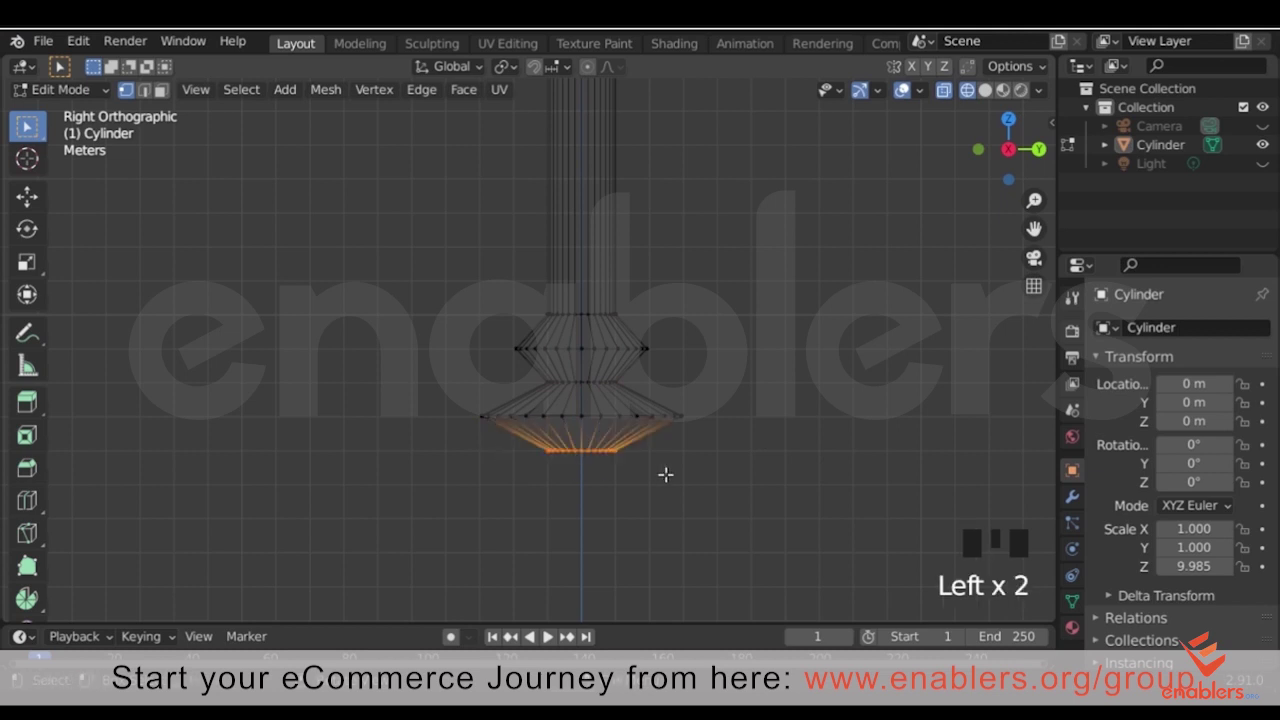
{"action": "left_click_drag", "start_coordinate": [543, 638], "coordinate": [543, 638]}
{"action": "key", "text": "e"}
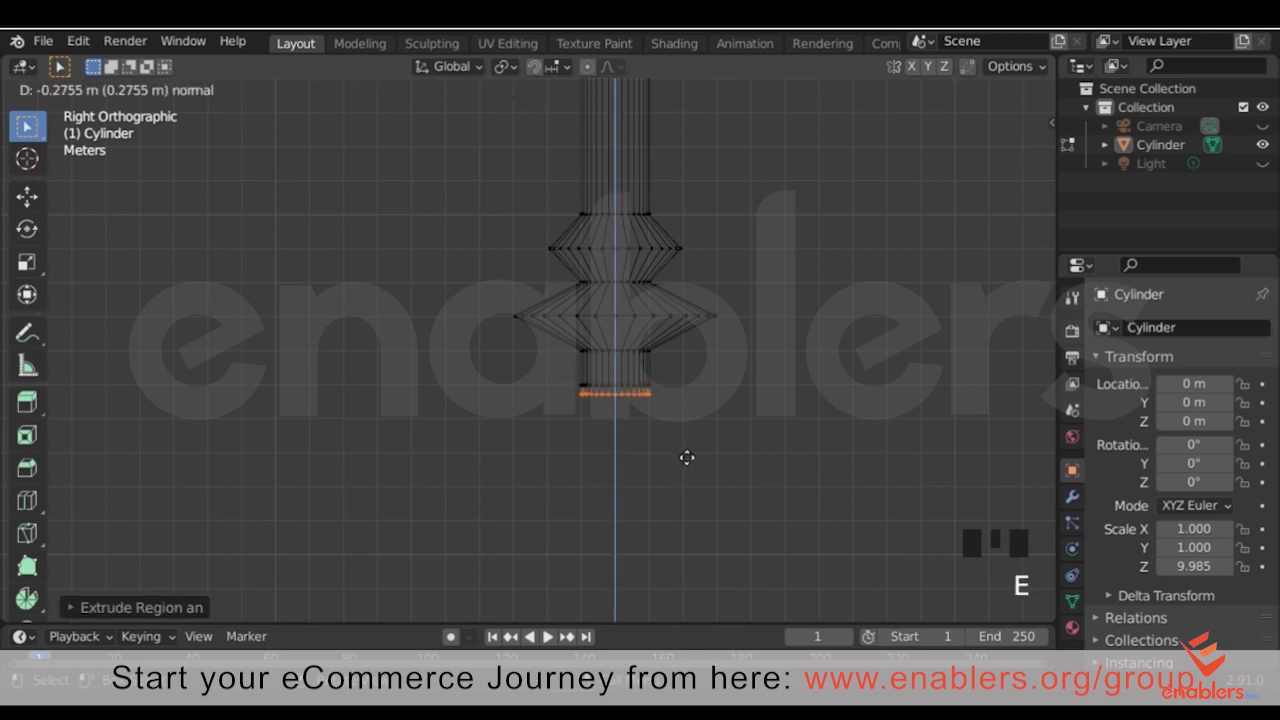
{"action": "left_click", "coordinate": [543, 638]}
{"action": "left_click", "coordinate": [543, 638]}
{"action": "left_click", "coordinate": [543, 638]}
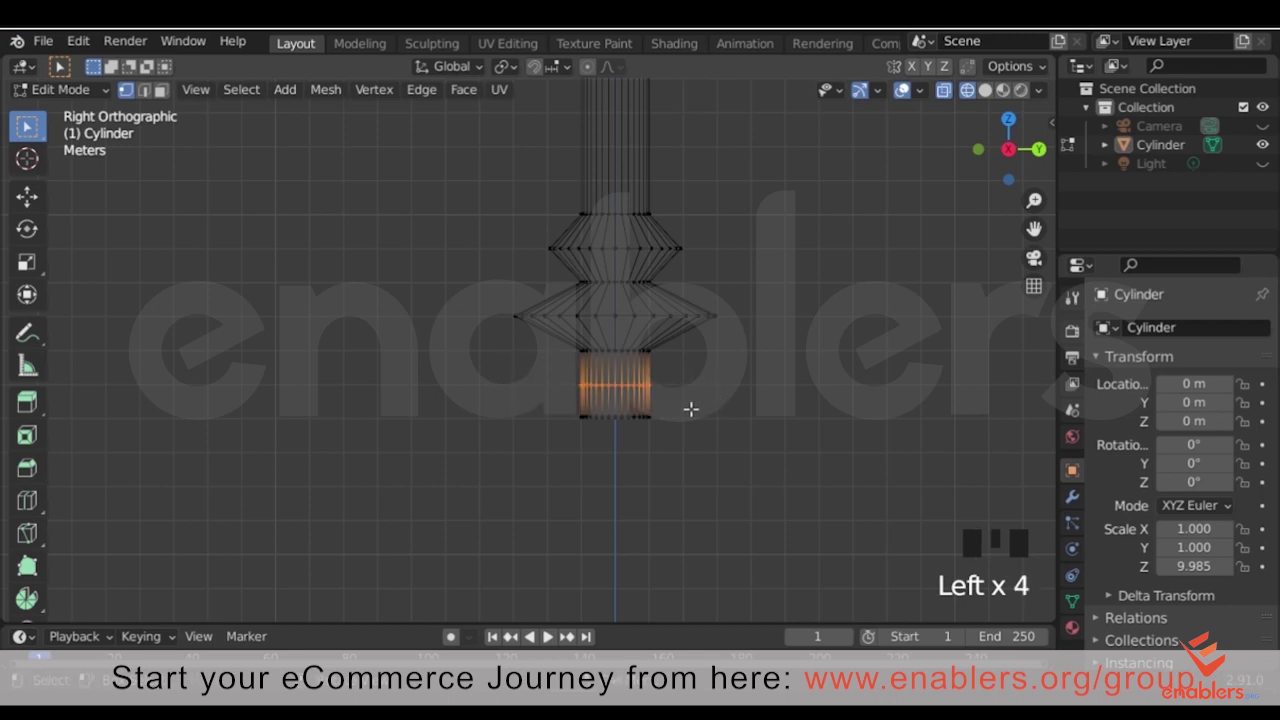
{"action": "key", "text": "s"}
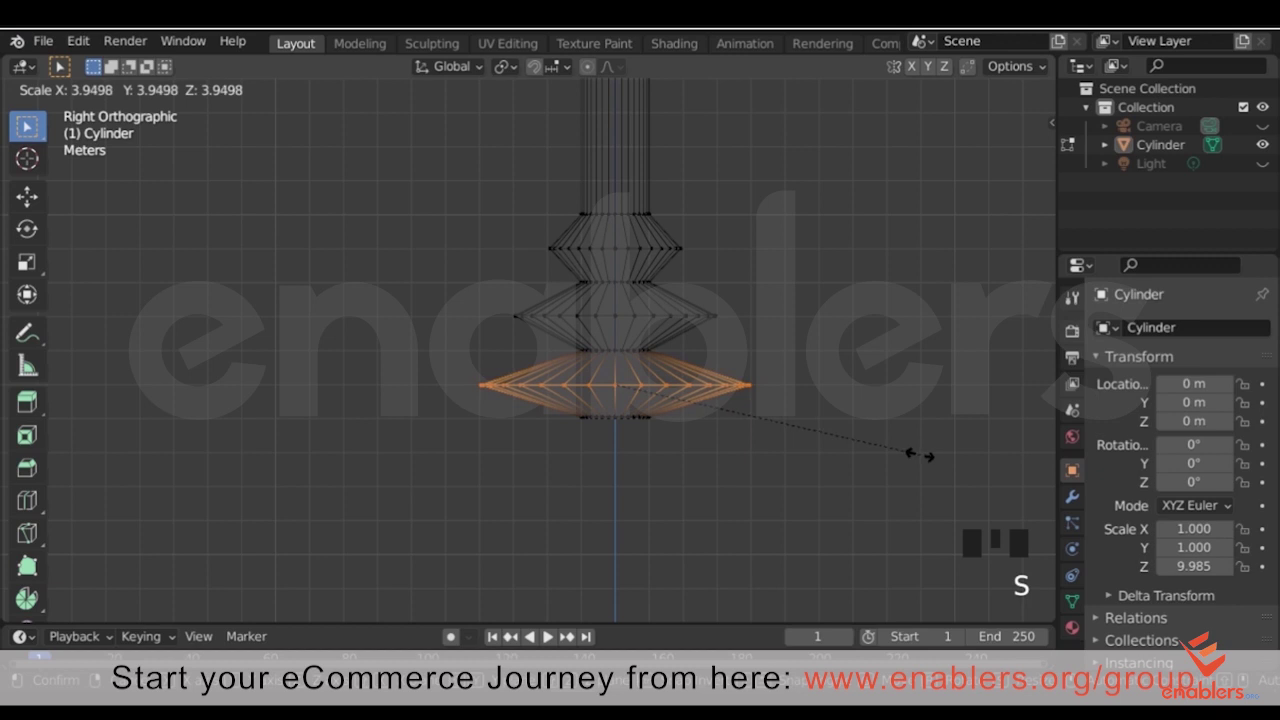
{"action": "left_click", "coordinate": [543, 638]}
Extrude another base section and start extending the bottom tier downward
{"action": "left_click", "coordinate": [543, 638]}
{"action": "left_click", "coordinate": [543, 638]}
{"action": "key", "text": "e"}
{"action": "left_click", "coordinate": [543, 638]}
{"action": "left_click_drag", "start_coordinate": [543, 638], "coordinate": [543, 639]}
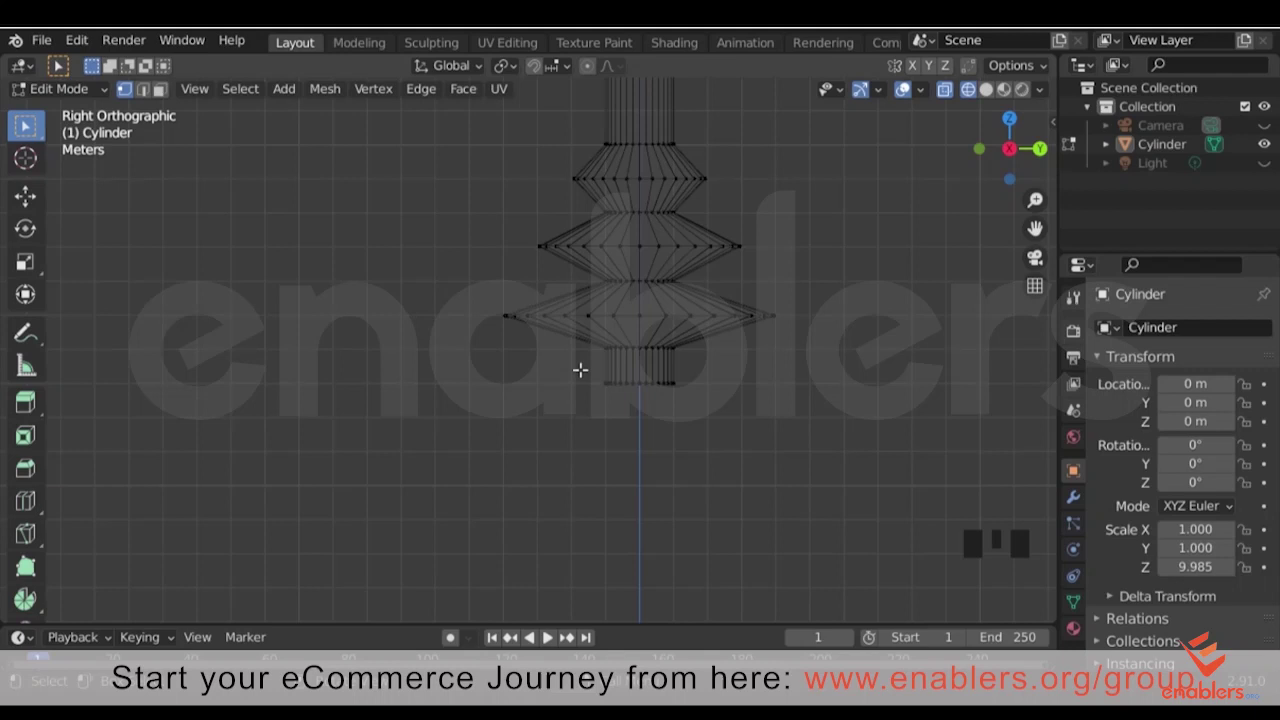
{"action": "left_click", "coordinate": [543, 639]}
{"action": "key", "text": "e"}
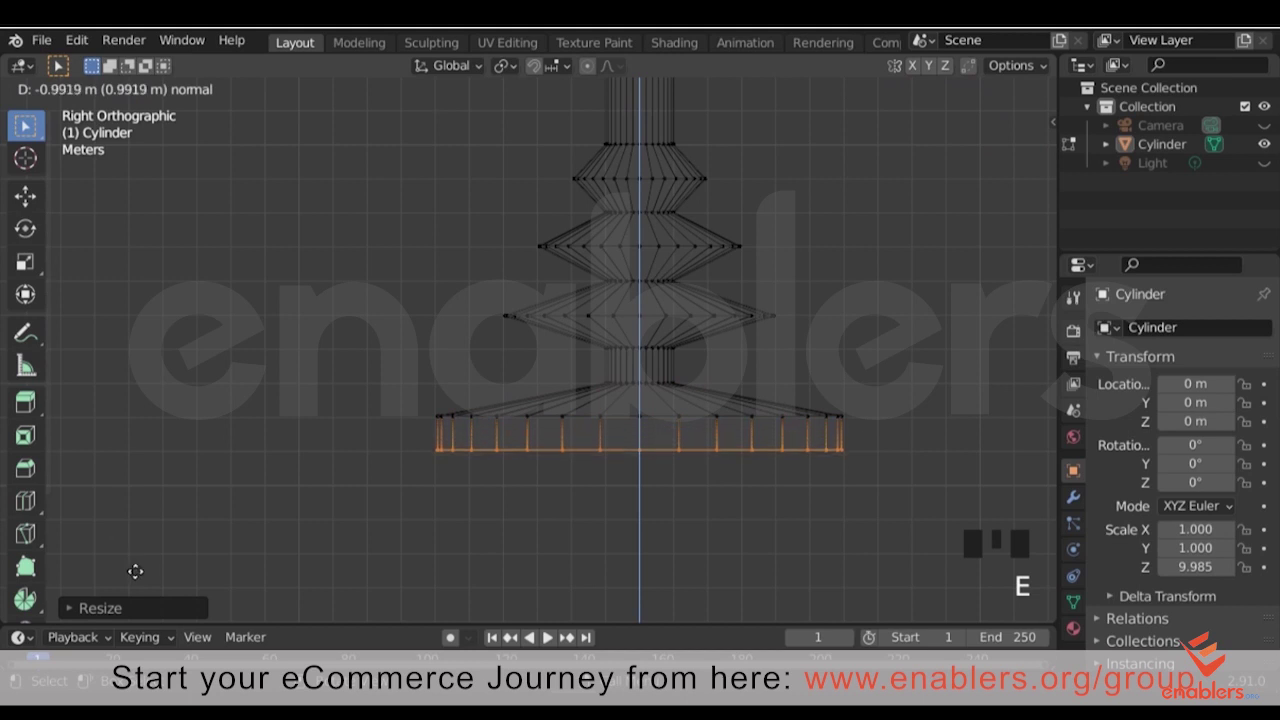
Finish the bottom tier extension and scale the column slimmer
{"action": "left_click", "coordinate": [543, 639]}
{"action": "scroll", "scroll_direction": "down", "scroll_amount": 3}
{"action": "left_click_drag", "start_coordinate": [543, 639], "coordinate": [543, 639]}
{"action": "scroll", "scroll_direction": "up", "scroll_amount": 3}
{"action": "middle_click", "coordinate": [543, 639]}
{"action": "scroll", "scroll_direction": "up", "scroll_amount": 3}
{"action": "left_click", "coordinate": [543, 639]}
{"action": "key", "text": "s"}
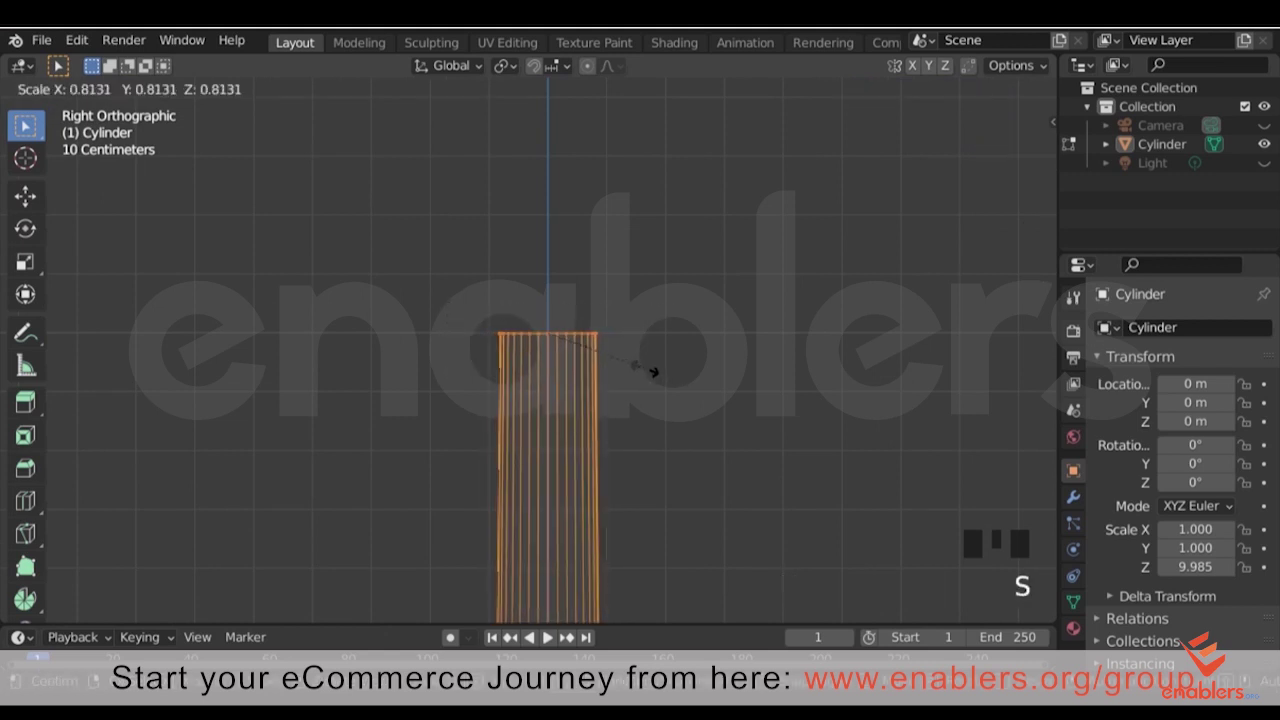
Frame the column's top and extrude its top faces upward into a short section
{"action": "scroll", "scroll_direction": "down", "scroll_amount": 3}
{"action": "left_click_drag", "start_coordinate": [543, 639], "coordinate": [548, 636]}
{"action": "left_click_drag", "start_coordinate": [548, 636], "coordinate": [662, 433]}
{"action": "scroll", "scroll_direction": "up", "scroll_amount": 3}
{"action": "scroll", "scroll_direction": "up", "scroll_amount": 3}
{"action": "key", "text": "e"}
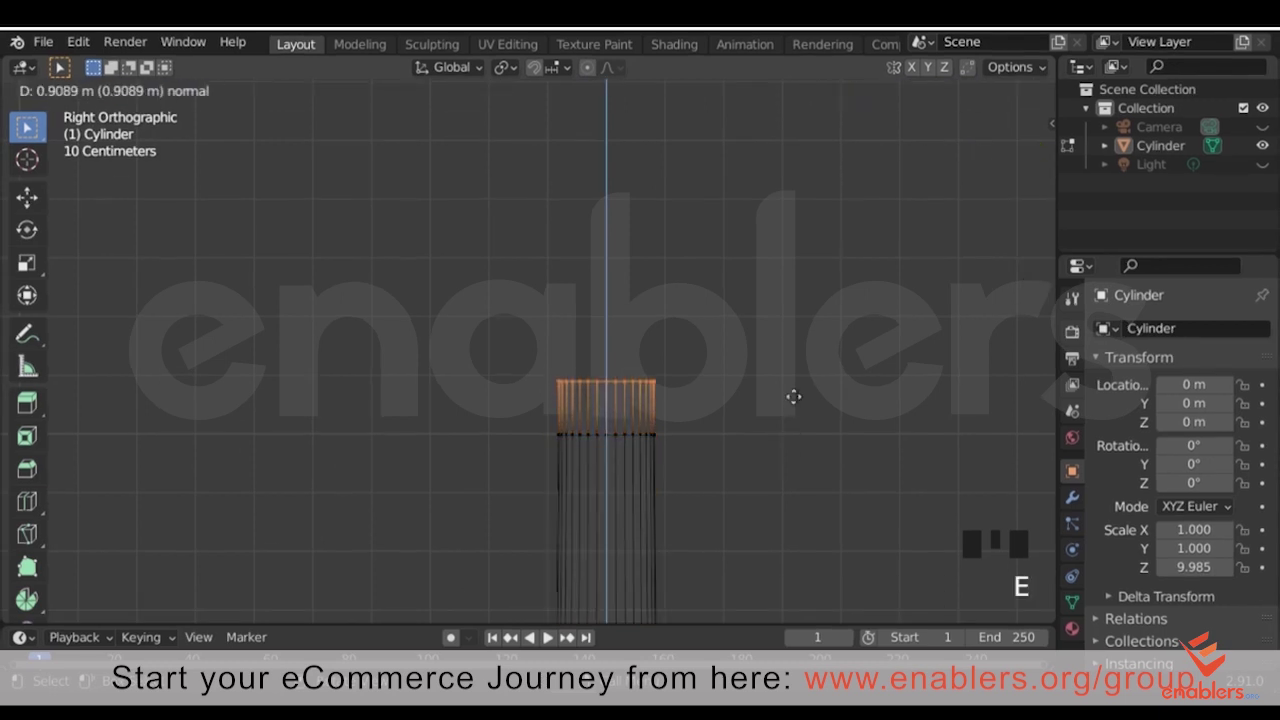
Flare the first top ring outward and extrude a short straight neck above it
{"action": "key", "text": "e"}
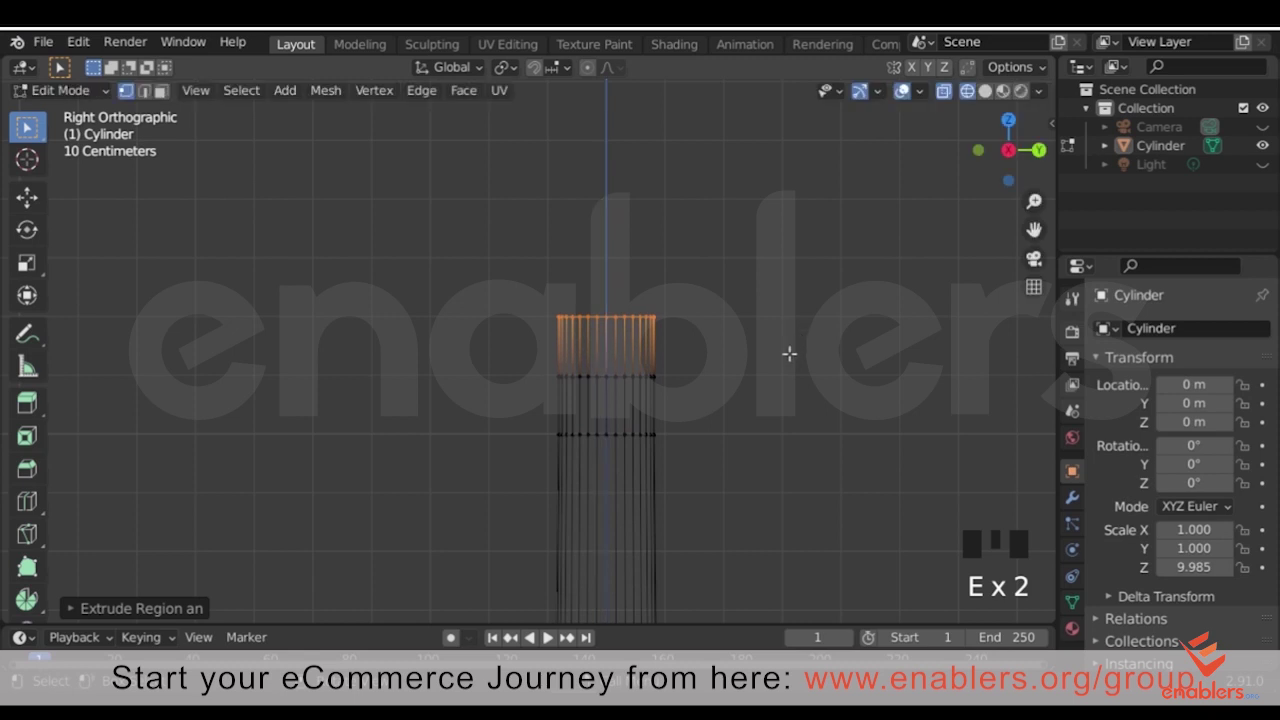
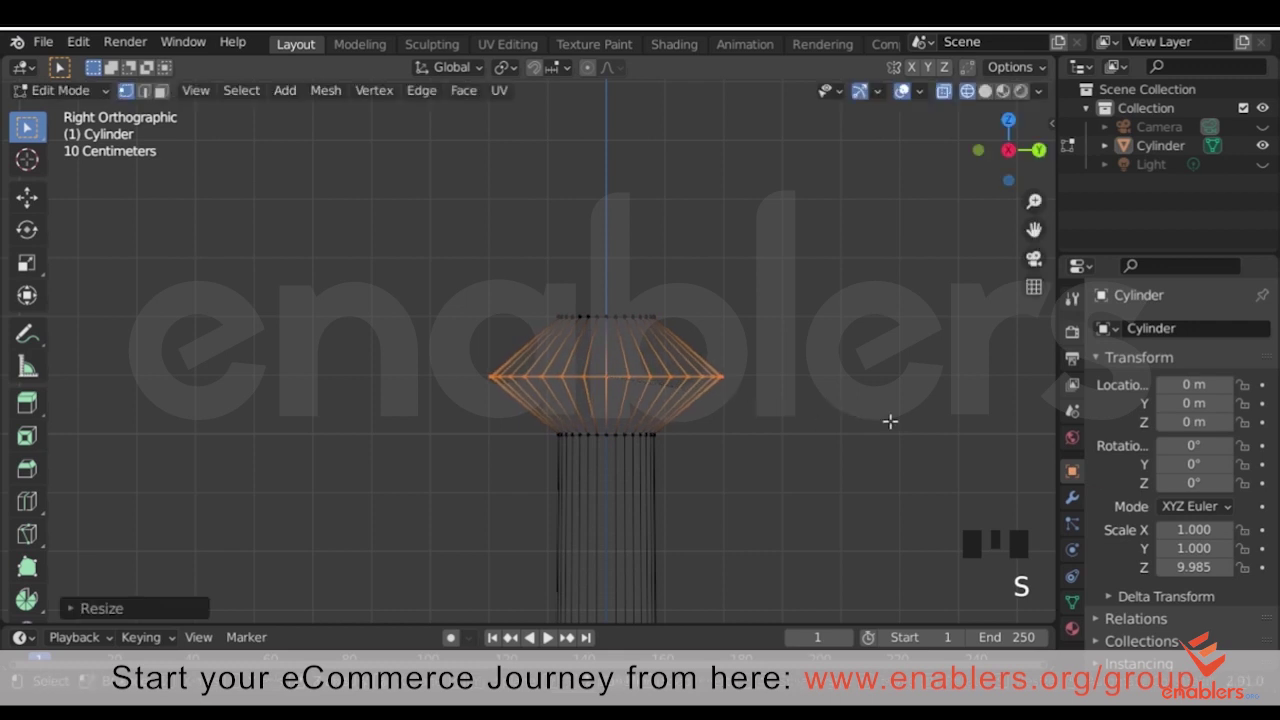
{"action": "left_click", "coordinate": [897, 418]}
{"action": "left_click", "coordinate": [500, 289]}
{"action": "left_click", "coordinate": [500, 290]}
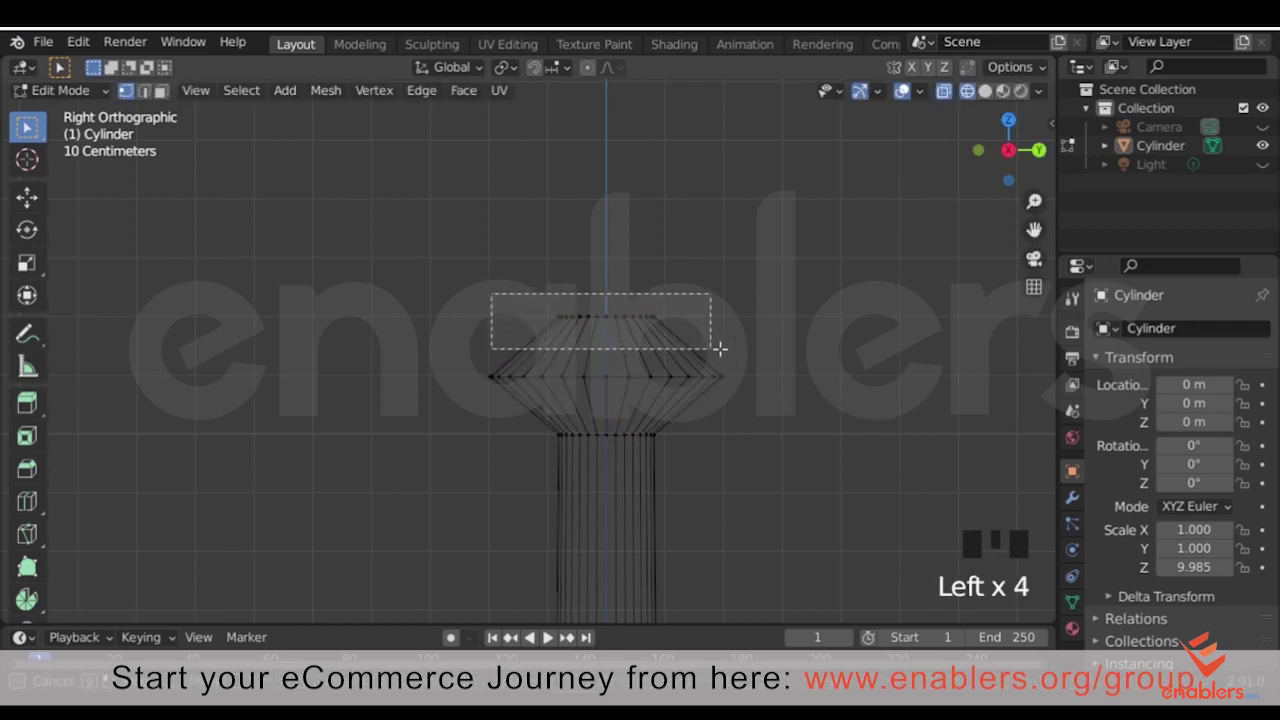
{"action": "key", "text": "e"}
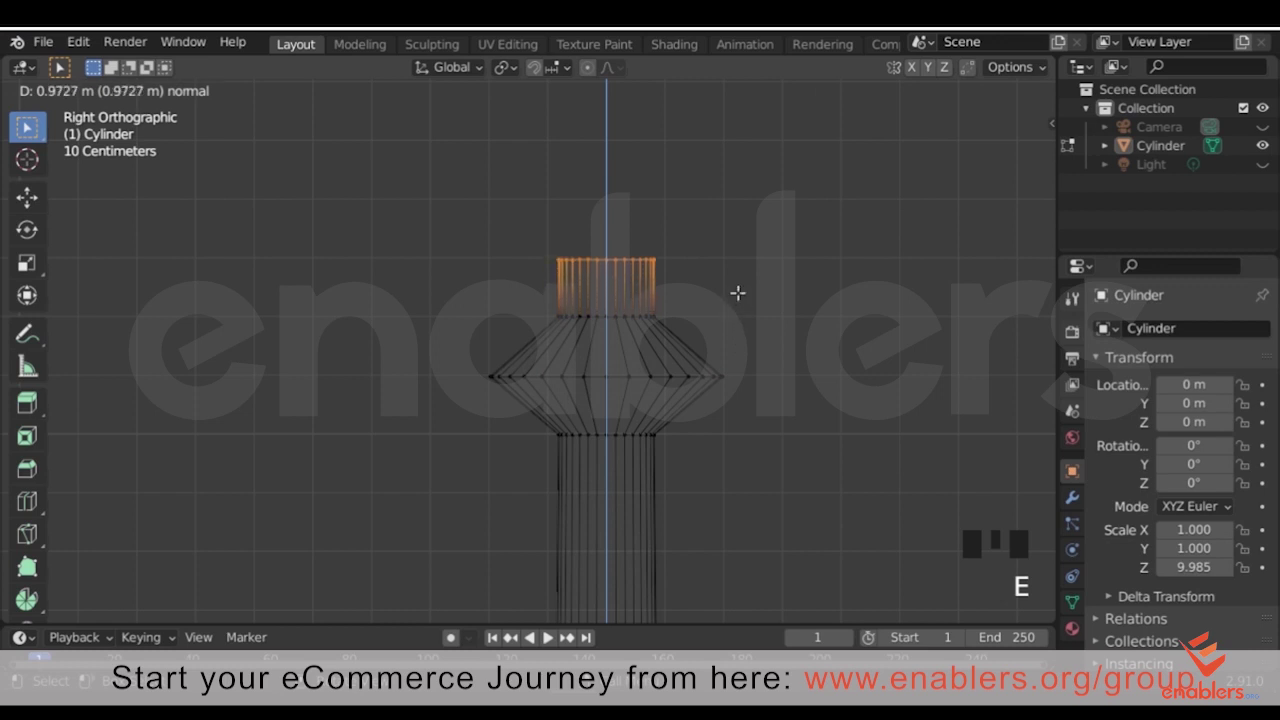
{"action": "left_click_drag", "start_coordinate": [745, 292], "coordinate": [666, 388]}
Extrude a second section above the neck and widen it into another flared tier
{"action": "key", "text": "e"}
{"action": "left_click", "coordinate": [694, 360]}
{"action": "left_click_drag", "start_coordinate": [460, 343], "coordinate": [494, 354]}
{"action": "key", "text": "s"}
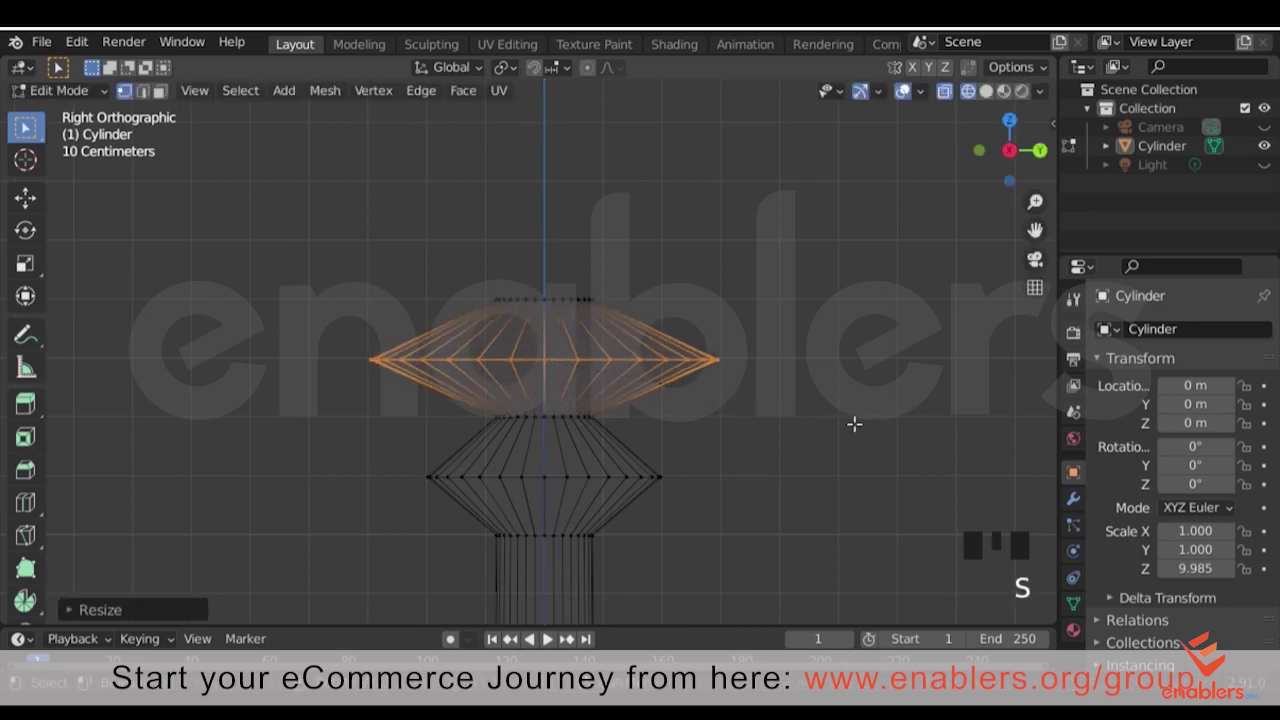
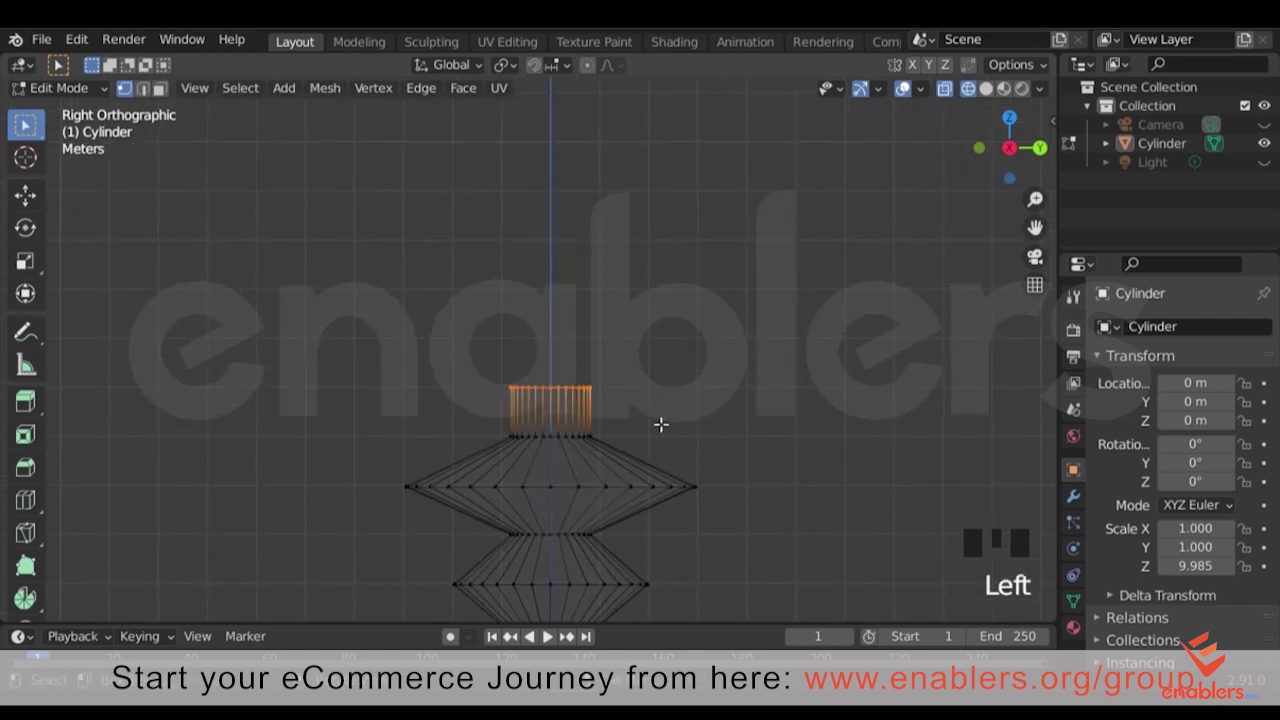
Extrude the column top and scale it up about 4.5× into a wide flat disc
{"action": "key", "text": "e"}
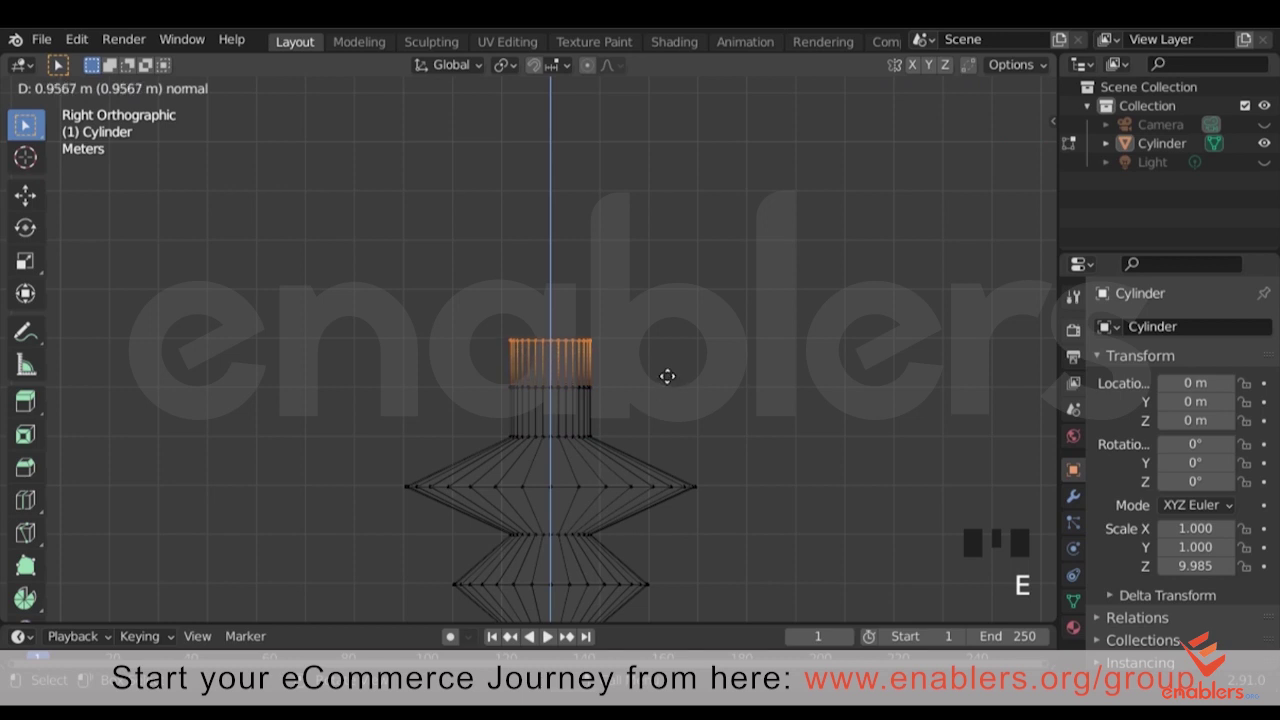
{"action": "scroll", "scroll_direction": "down", "scroll_amount": 3}
{"action": "left_click", "coordinate": [685, 392]}
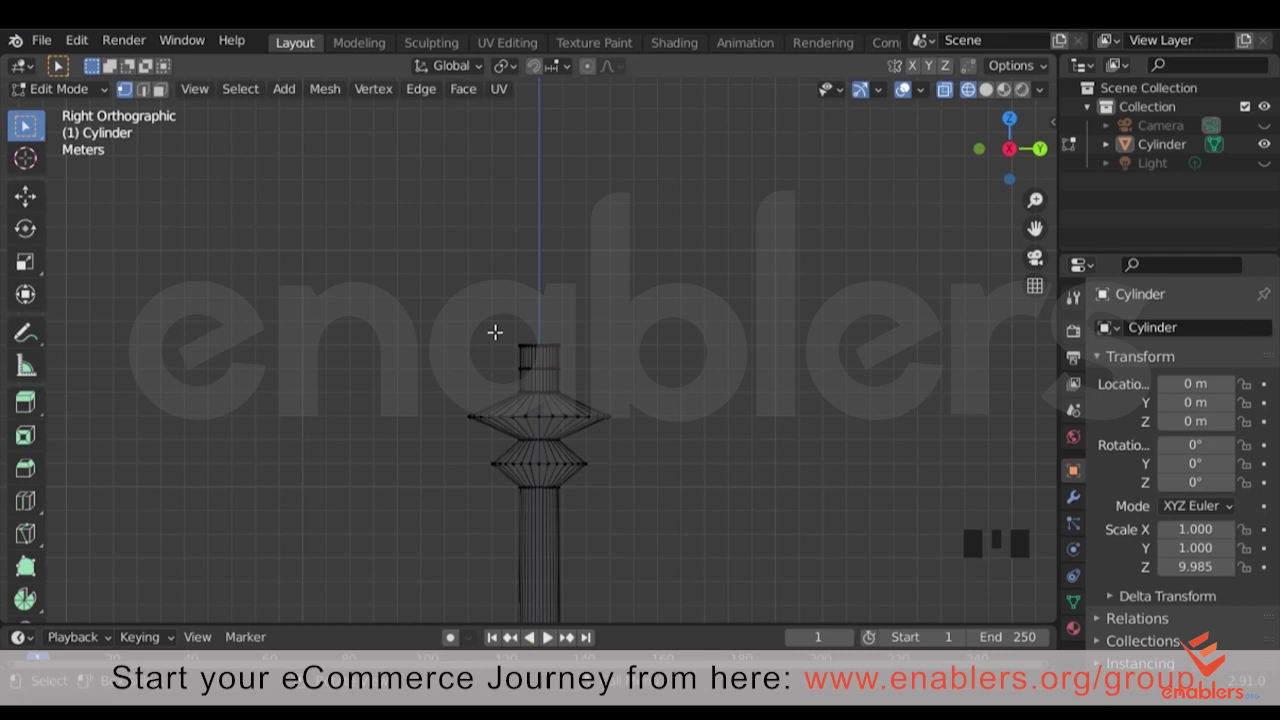
{"action": "left_click", "coordinate": [510, 331]}
{"action": "scroll", "scroll_direction": "down", "scroll_amount": 3}
{"action": "left_click_drag", "start_coordinate": [604, 348], "coordinate": [699, 274]}
{"action": "scroll", "scroll_direction": "down", "scroll_amount": 3}
{"action": "left_click_drag", "start_coordinate": [664, 370], "coordinate": [574, 263]}
{"action": "key", "text": "s"}
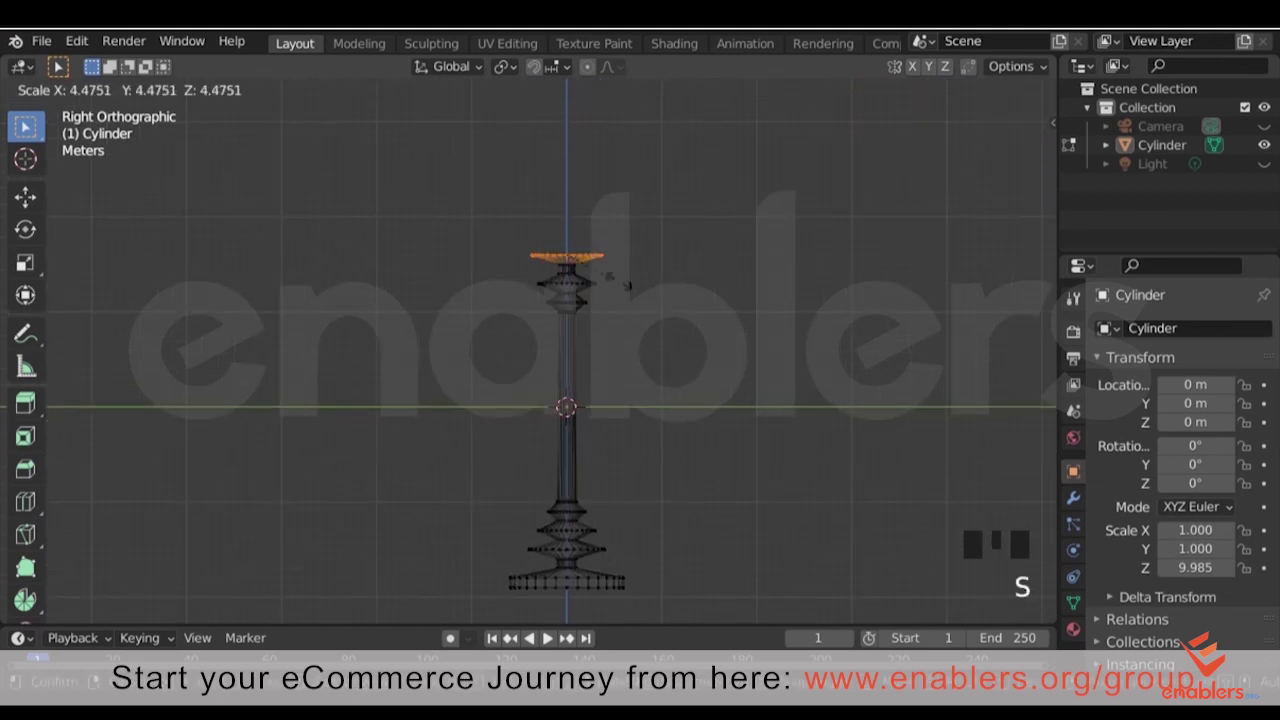
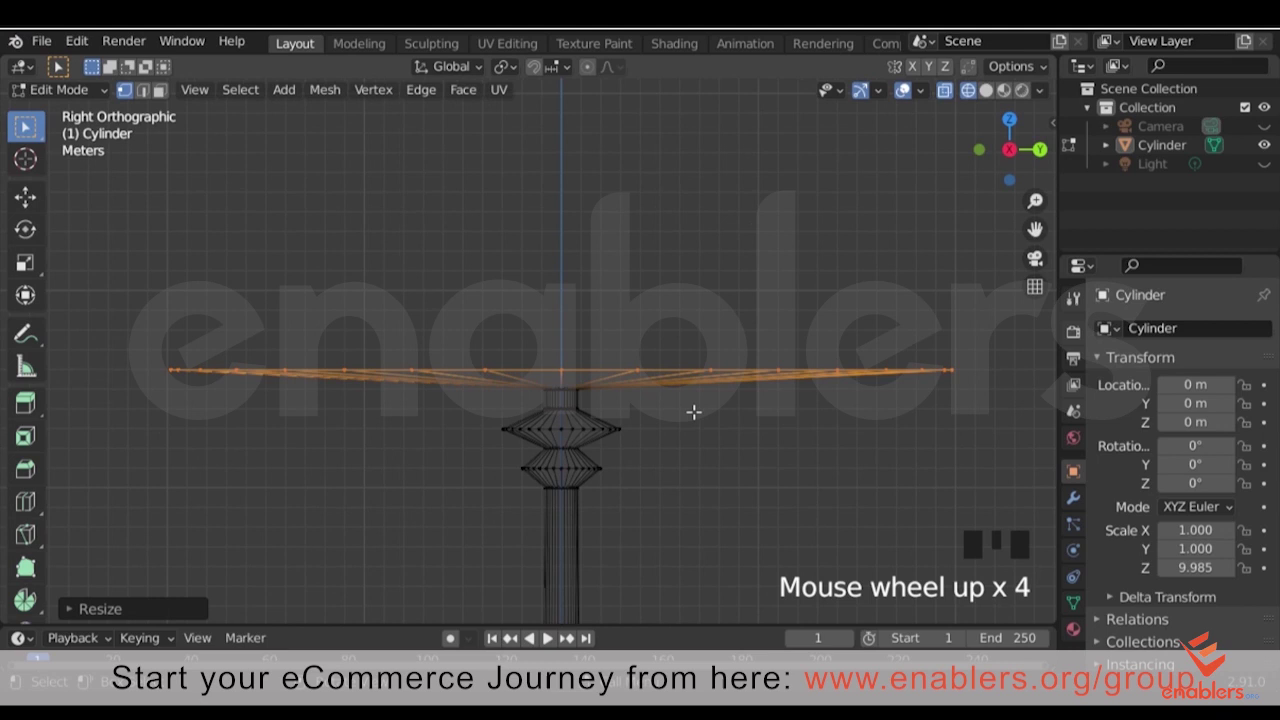
Extrude the disc's rim upward twice to give the tabletop thickness
{"action": "key", "text": "e"}
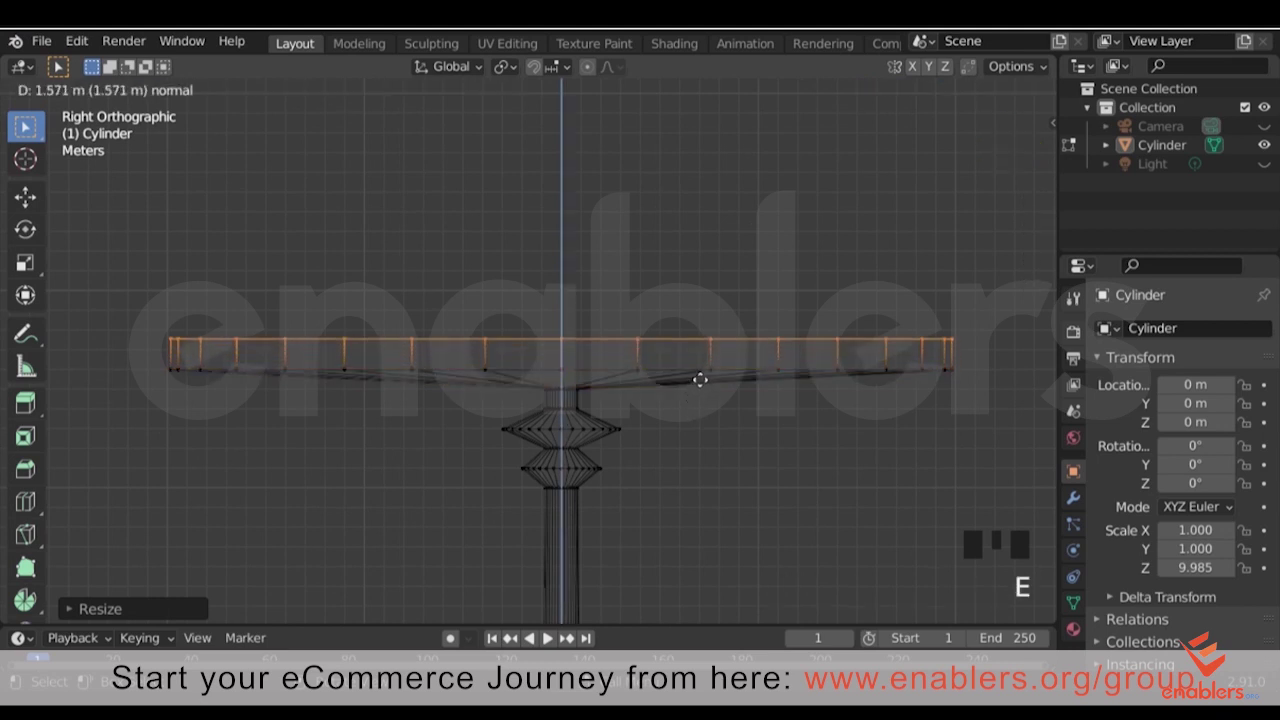
{"action": "key", "text": "e"}
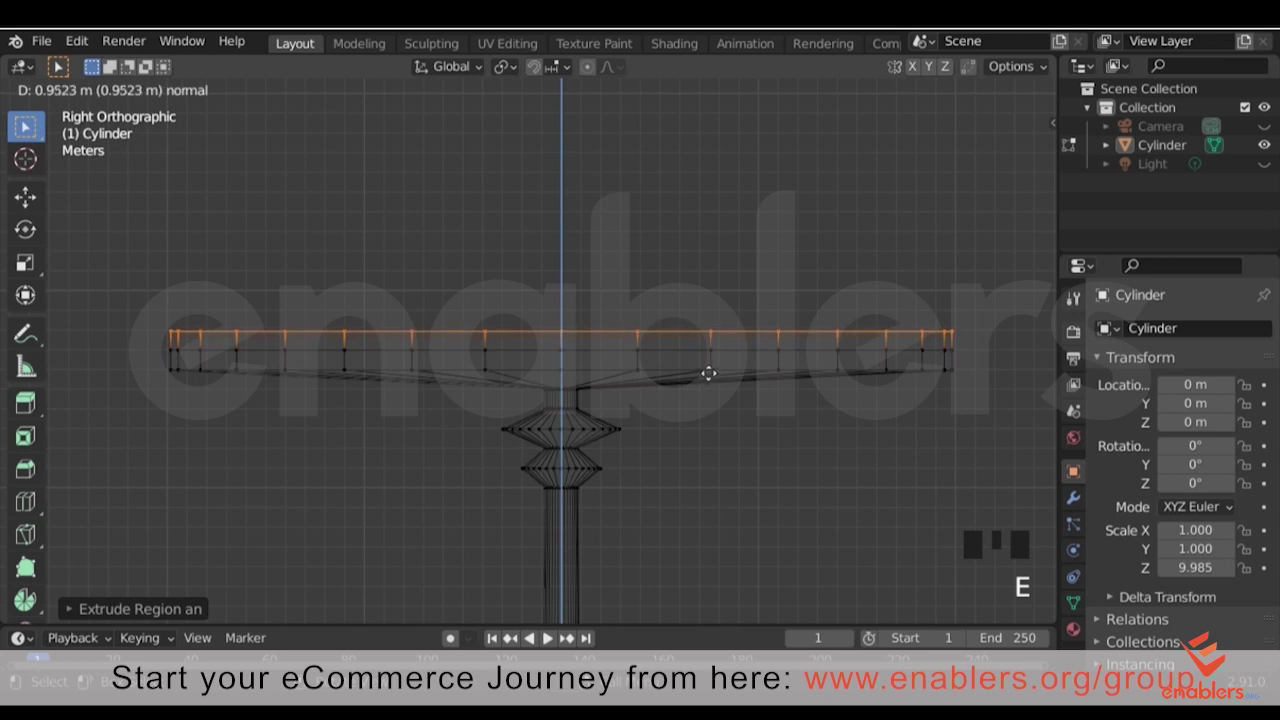
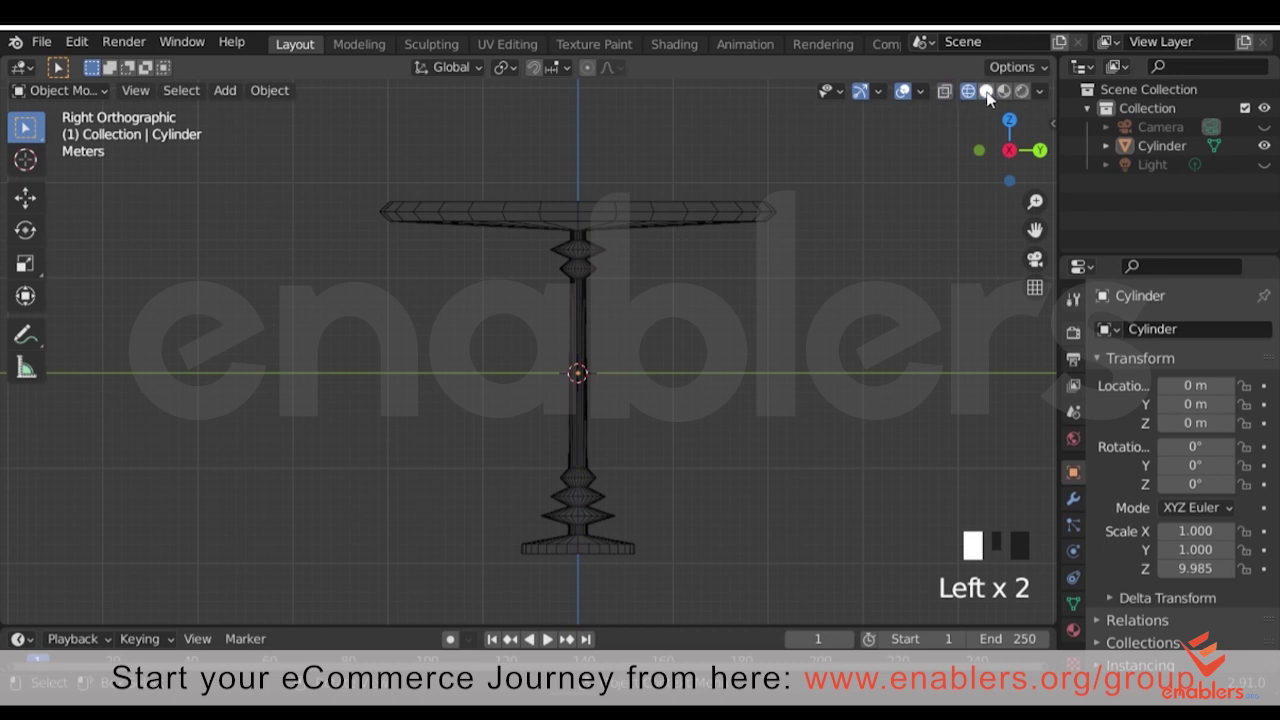
View the table in solid shading and move it up along Z toward the grid floor
{"action": "left_click_drag", "start_coordinate": [884, 268], "coordinate": [796, 315]}
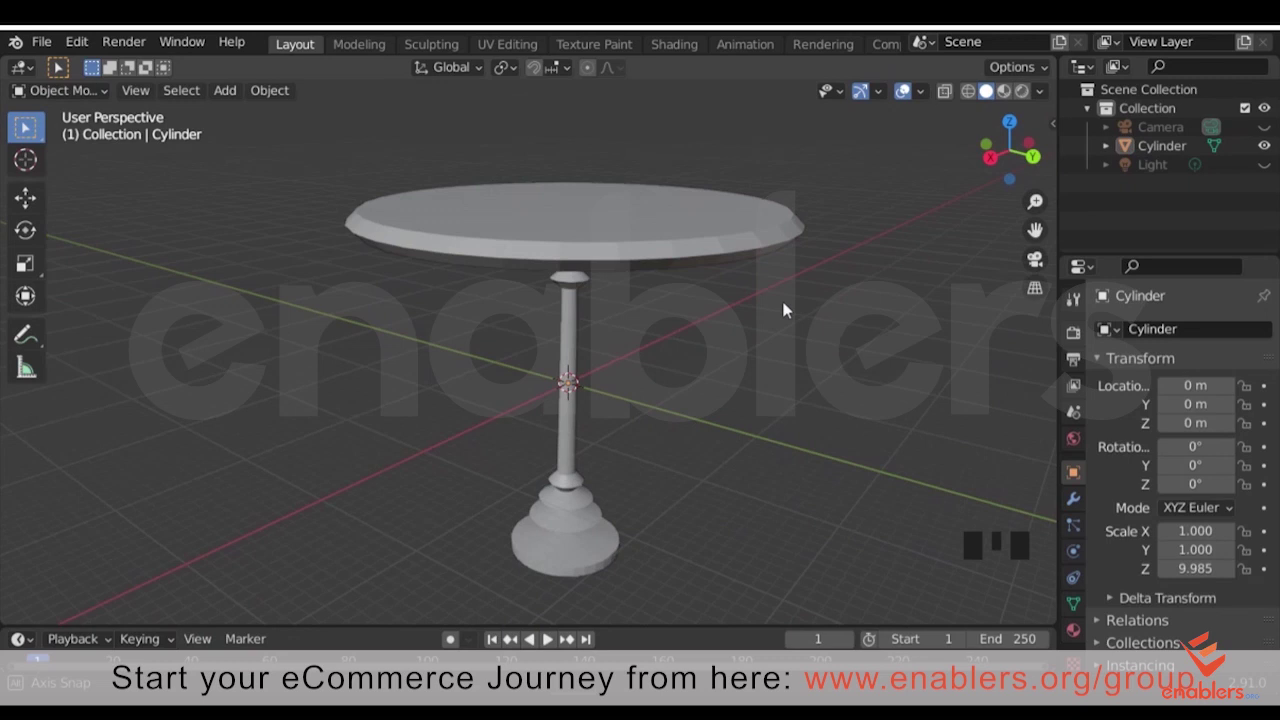
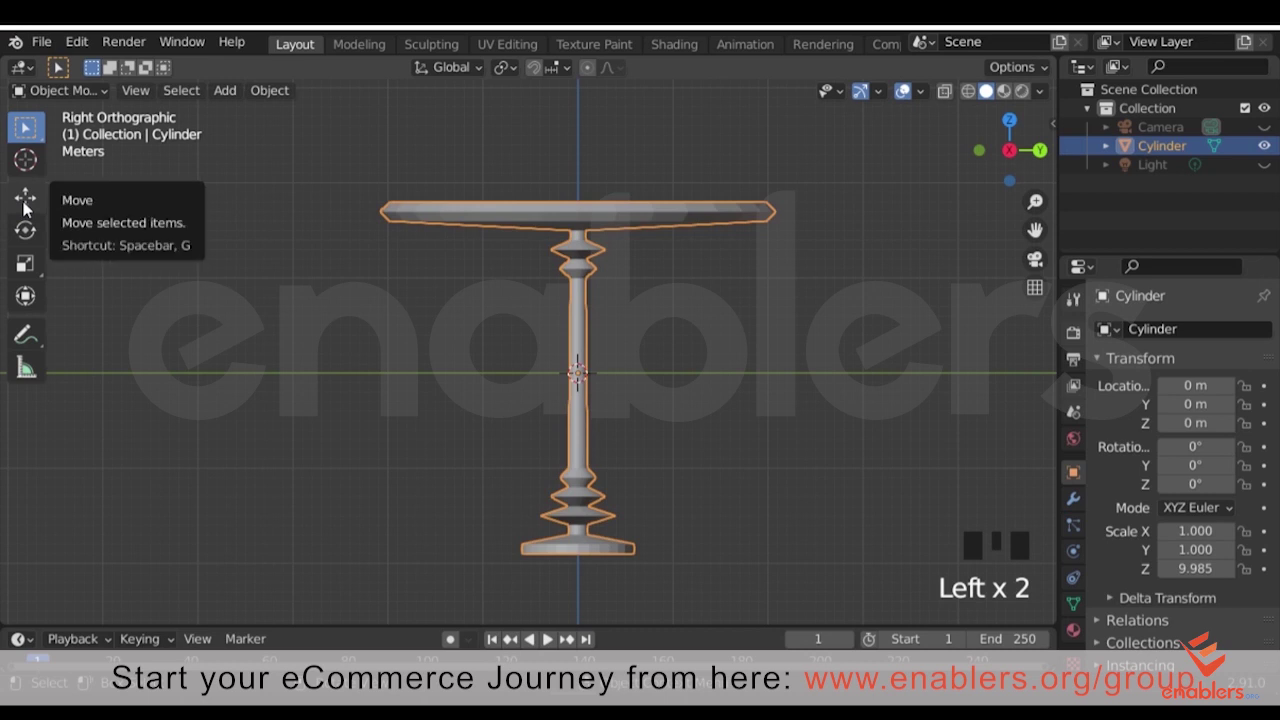
{"action": "left_click_drag", "start_coordinate": [27, 208], "coordinate": [795, 332]}
{"action": "left_click_drag", "start_coordinate": [795, 332], "coordinate": [693, 414]}
{"action": "scroll", "scroll_direction": "down", "scroll_amount": 3}
{"action": "key", "text": "g"}
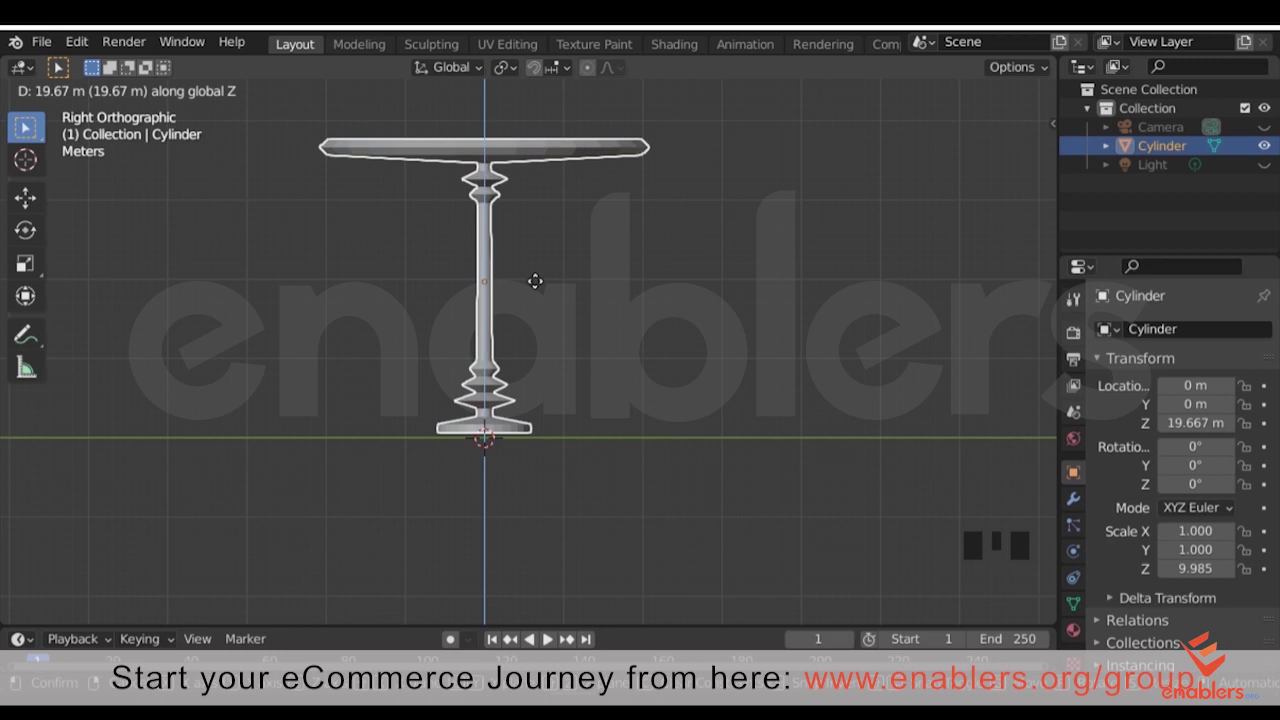
Set the table's height on the ground line and inspect it from around
{"action": "left_click", "coordinate": [676, 309]}
{"action": "left_click_drag", "start_coordinate": [676, 309], "coordinate": [631, 338]}
{"action": "scroll", "scroll_direction": "down", "scroll_amount": 3}
{"action": "scroll", "scroll_direction": "up", "scroll_amount": 3}
{"action": "left_click_drag", "start_coordinate": [633, 304], "coordinate": [236, 101]}
{"action": "left_click_drag", "start_coordinate": [236, 101], "coordinate": [484, 435]}
{"action": "scroll", "scroll_direction": "up", "scroll_amount": 3}
Add a plane at the table's base and scale it about 10× into a large floor
{"action": "key", "text": "s"}
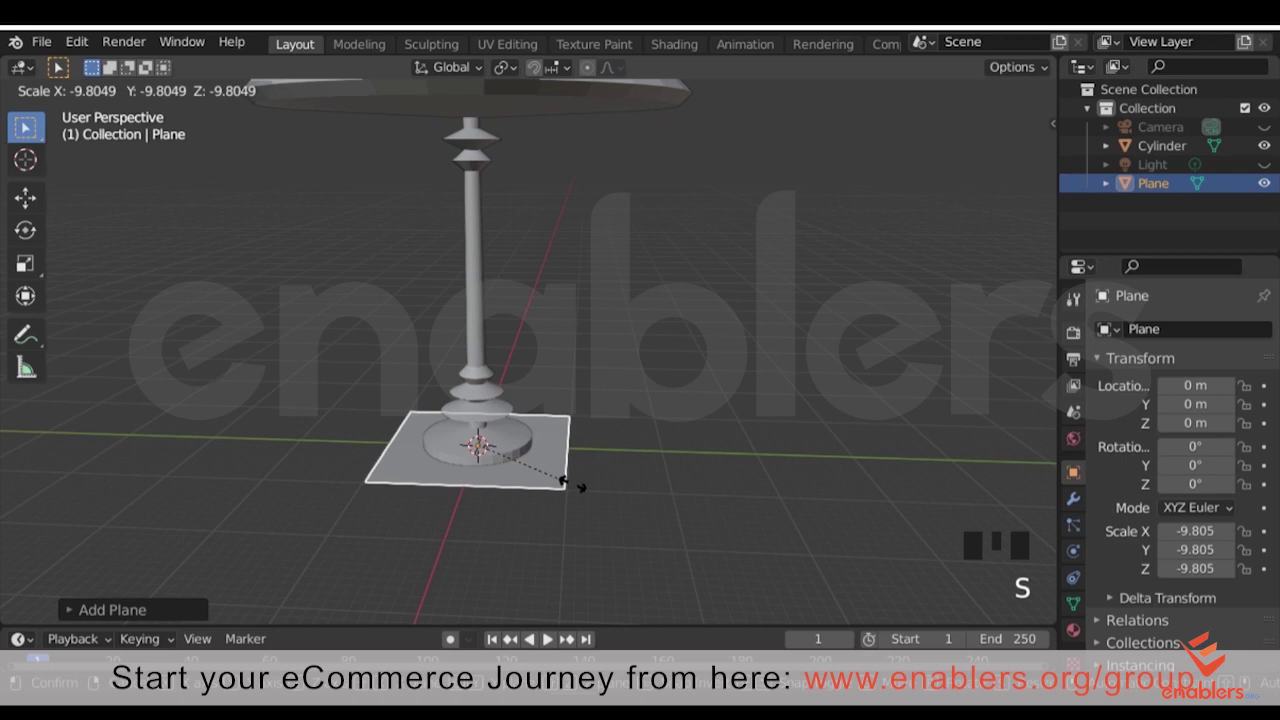
{"action": "left_click", "coordinate": [920, 440]}
{"action": "left_click_drag", "start_coordinate": [921, 438], "coordinate": [627, 471]}
{"action": "scroll", "scroll_direction": "down", "scroll_amount": 3}
{"action": "left_click_drag", "start_coordinate": [627, 471], "coordinate": [719, 454]}
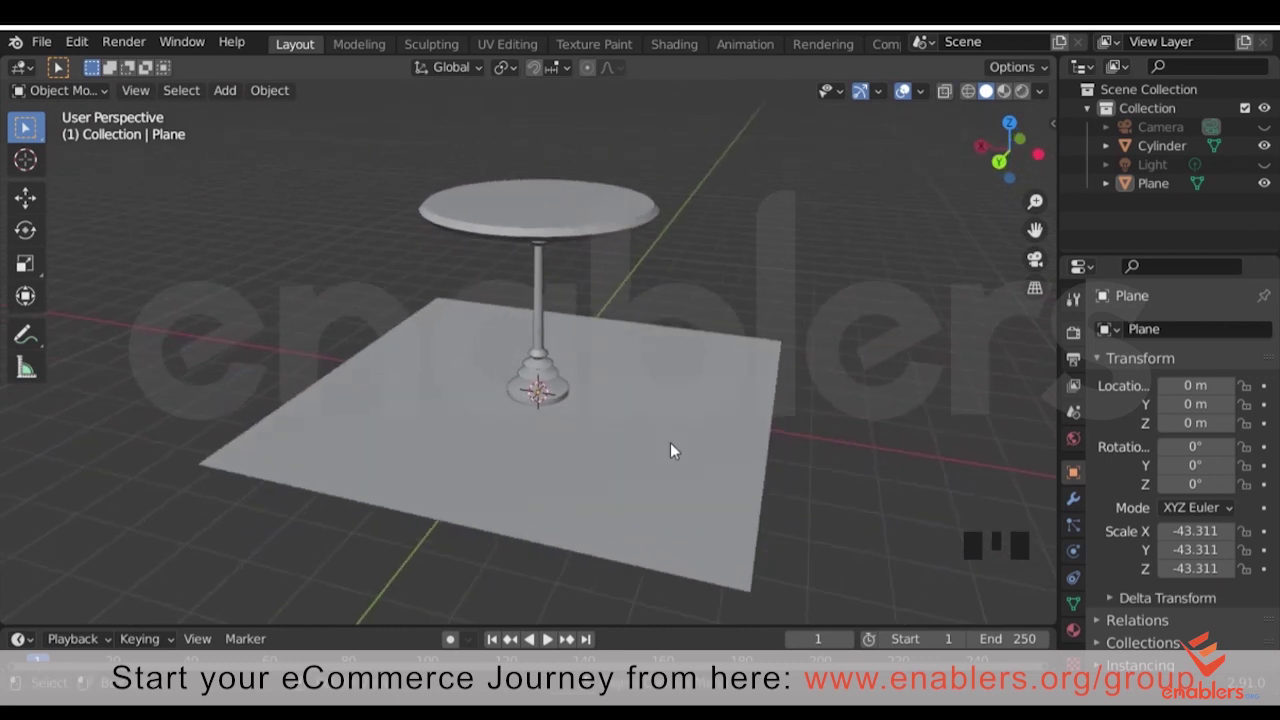